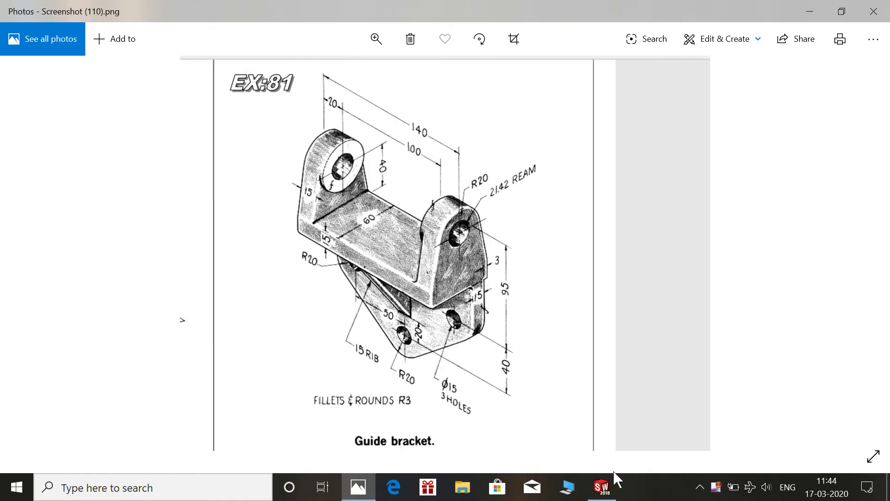
Return from the Photos reference drawing to the empty SOLIDWORKS part
click(611, 493)
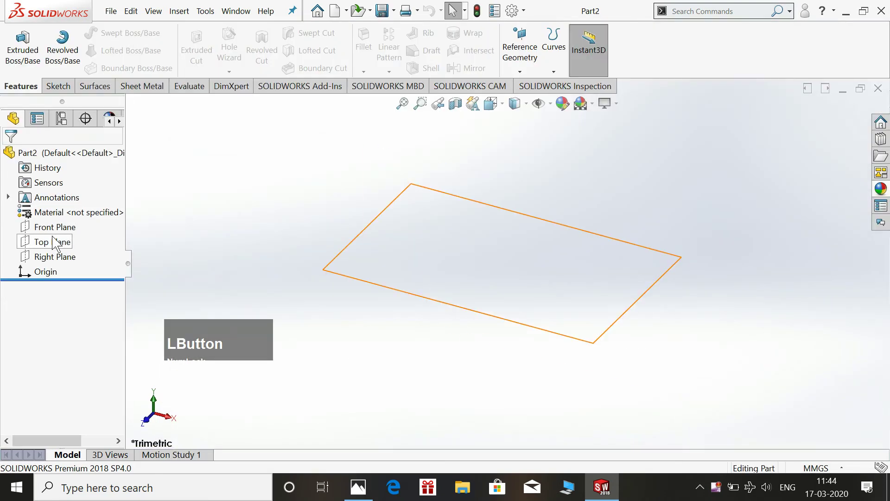
Sketch a rectangle on the Top Plane dimensioned 140 mm long and 60 mm wide
click(56, 241)
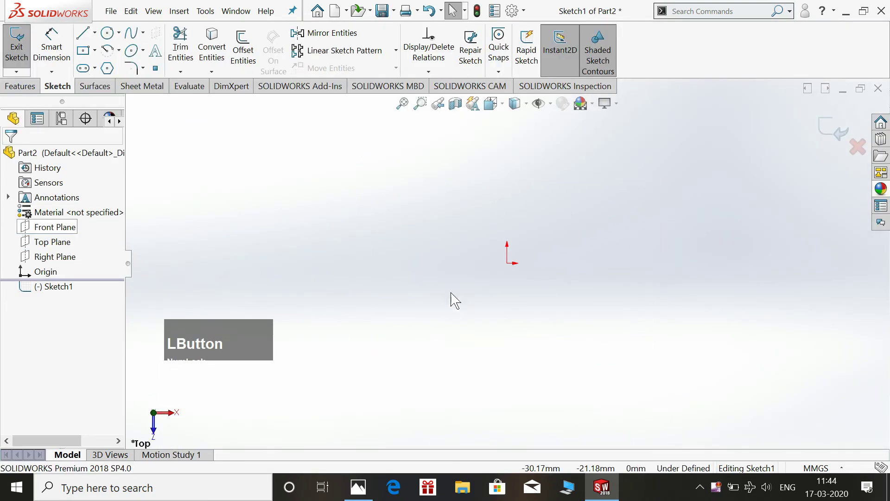
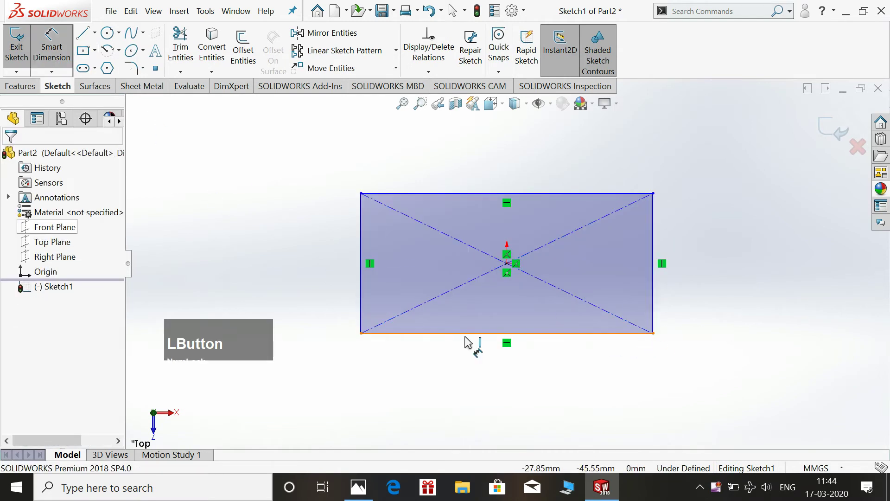
click(475, 336)
key(KP_1)
key(KP_4)
key(KP_0)
key(Return)
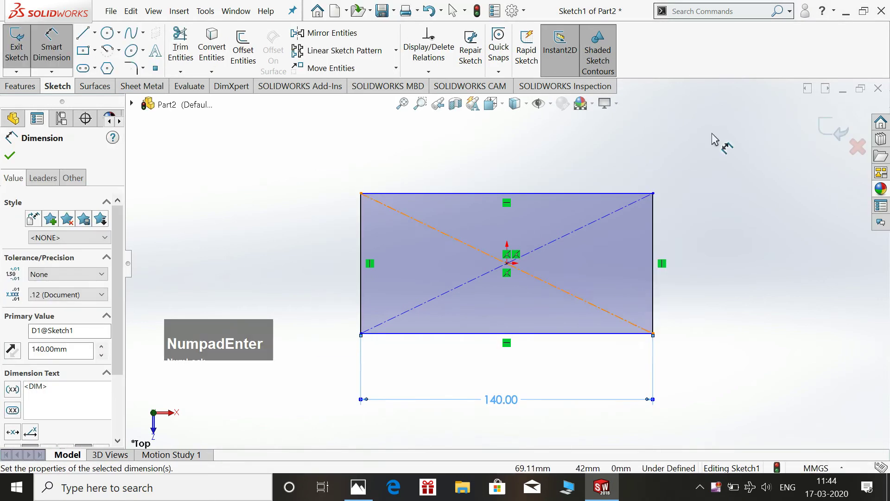
click(657, 270)
click(756, 264)
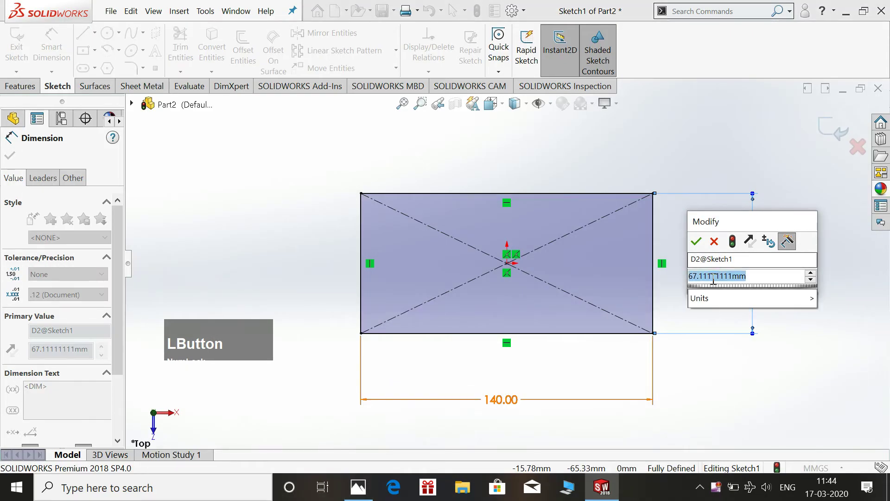
key(KP_6)
key(KP_0)
key(KP_Enter)
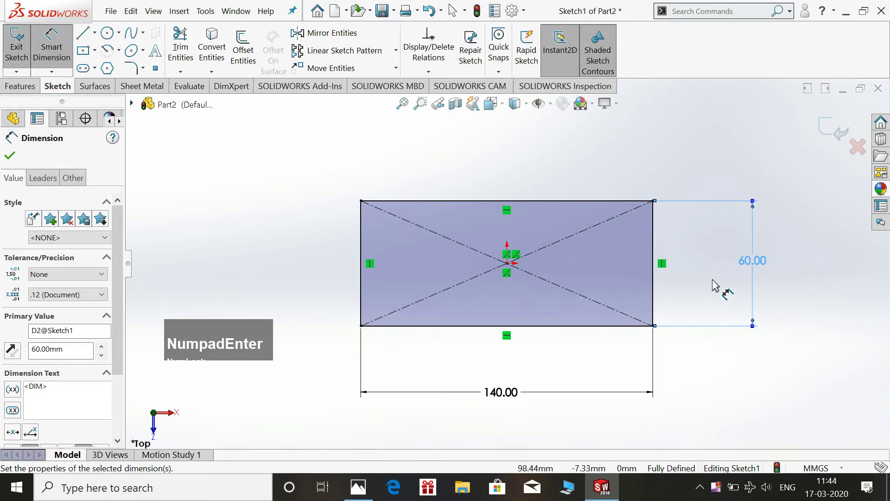
click(833, 133)
Extrude the rectangle 15 mm into the base plate and select its end face
key(space)
click(868, 149)
click(134, 97)
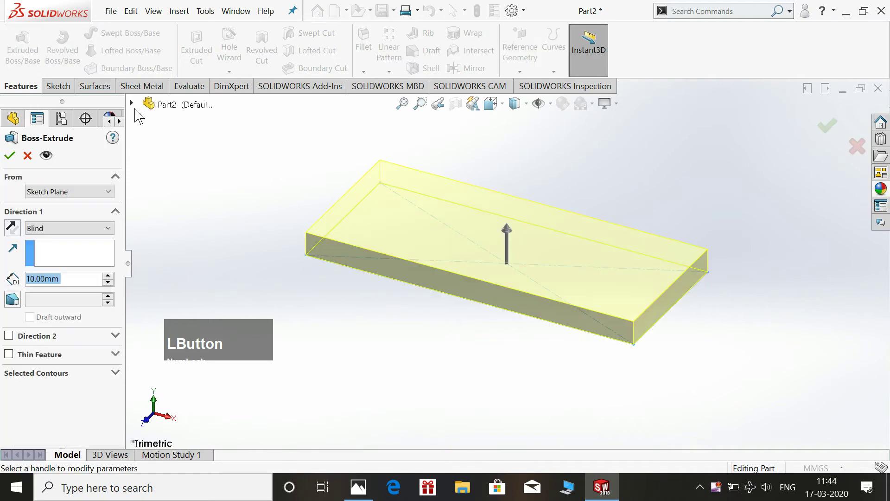
key(KP_1)
key(KP_5)
key(KP_Enter)
click(13, 163)
scroll(up, 3)
click(294, 240)
scroll(down, 3)
click(601, 304)
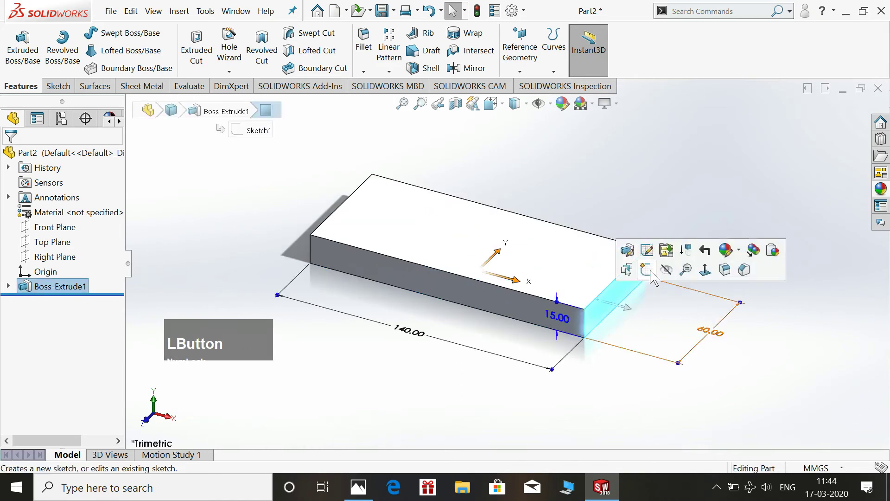
On the end face, sketch a Ø40 circle positioned 40 mm above the base's top edge
key(space)
click(662, 245)
scroll(up, 3)
scroll(down, 3)
click(113, 36)
click(455, 11)
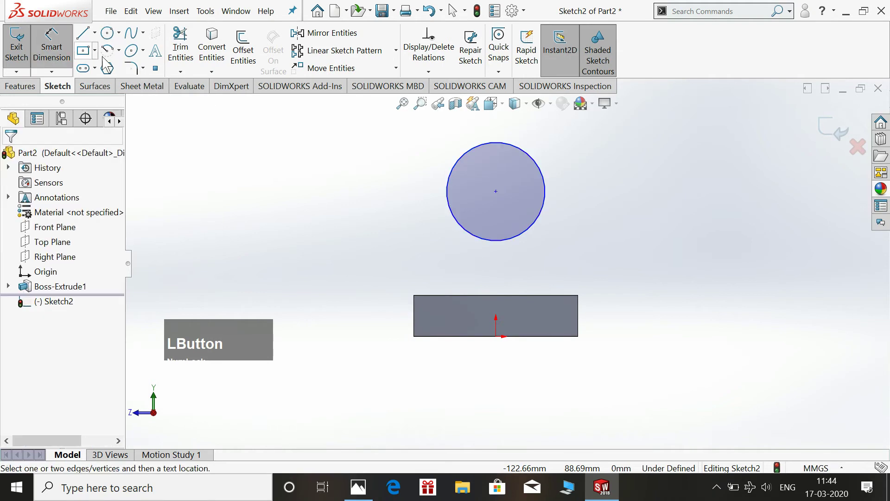
click(543, 172)
click(611, 167)
key(KP_4)
key(KP_0)
key(KP_Enter)
key(Escape)
click(64, 39)
click(501, 194)
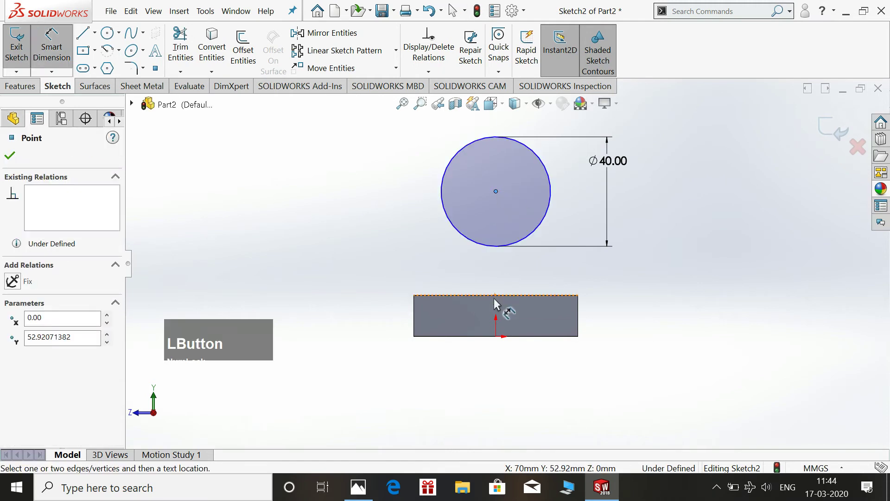
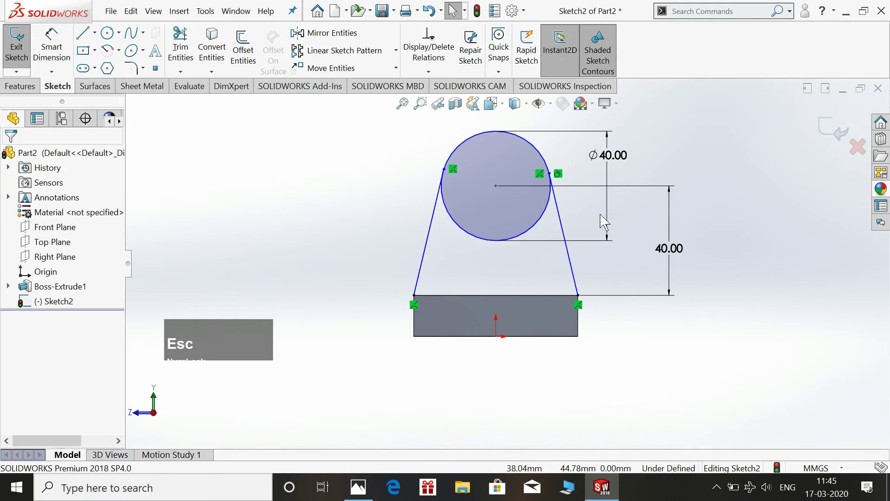
Draw side lines from the base corners tangent to the circle and convert the base's top edge
click(500, 338)
click(499, 189)
click(546, 140)
click(818, 214)
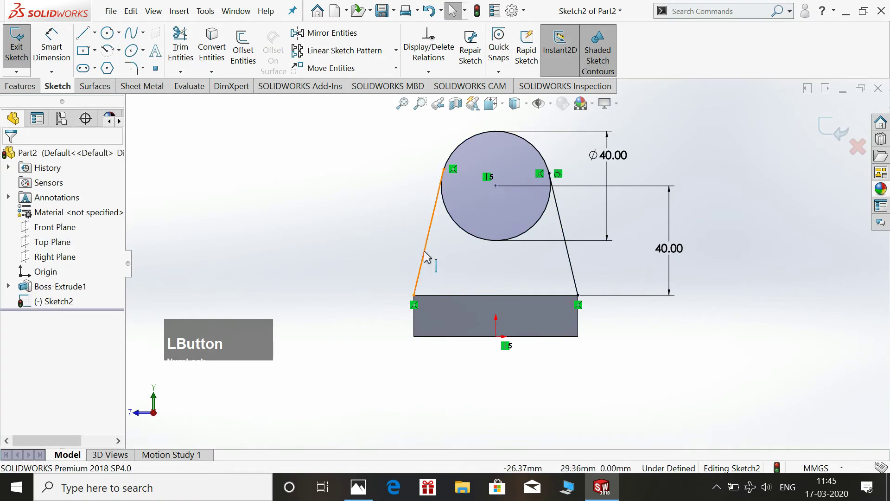
click(431, 244)
click(458, 226)
click(489, 177)
click(766, 270)
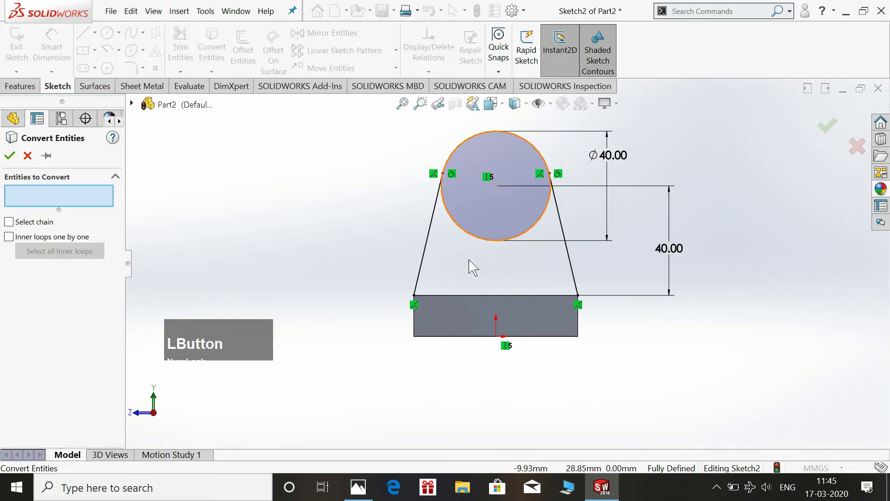
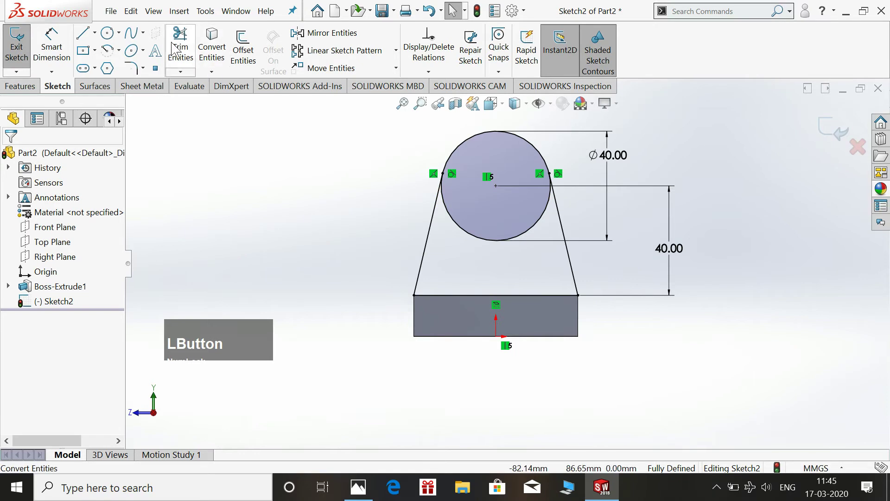
Trim away the lower circle segments to close the lug profile and exit the sketch
click(473, 260)
key(Escape)
click(826, 132)
key(space)
click(791, 186)
click(487, 197)
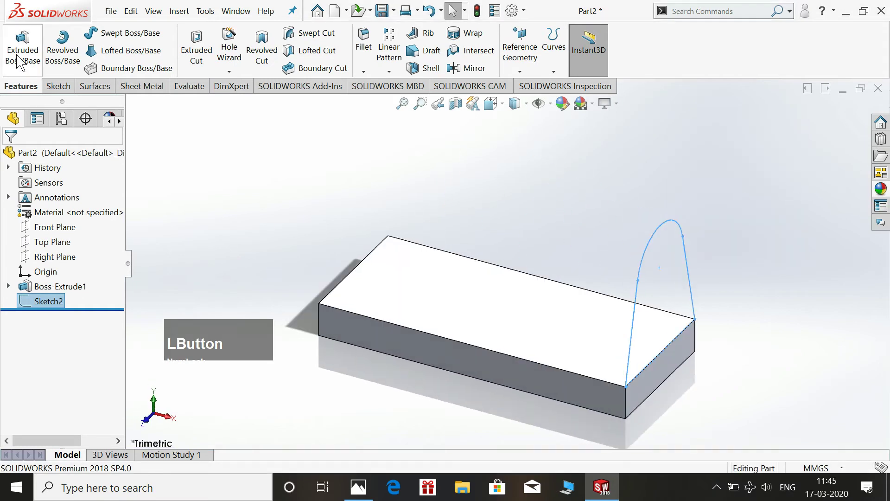
Extrude the lug profile 15 mm onto the base end
click(698, 305)
key(KP_1)
key(KP_5)
key(KP_Enter)
click(2, 152)
click(414, 200)
middle_click(462, 203)
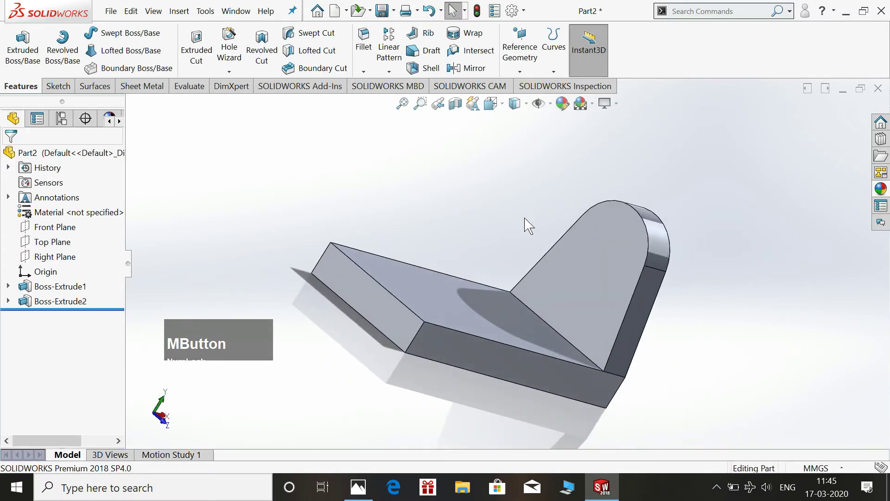
On the lug face, sketch a Ø40 circle concentric with the lug's rounded top
click(589, 251)
key(space)
click(837, 235)
click(723, 218)
scroll(up, 3)
click(104, 39)
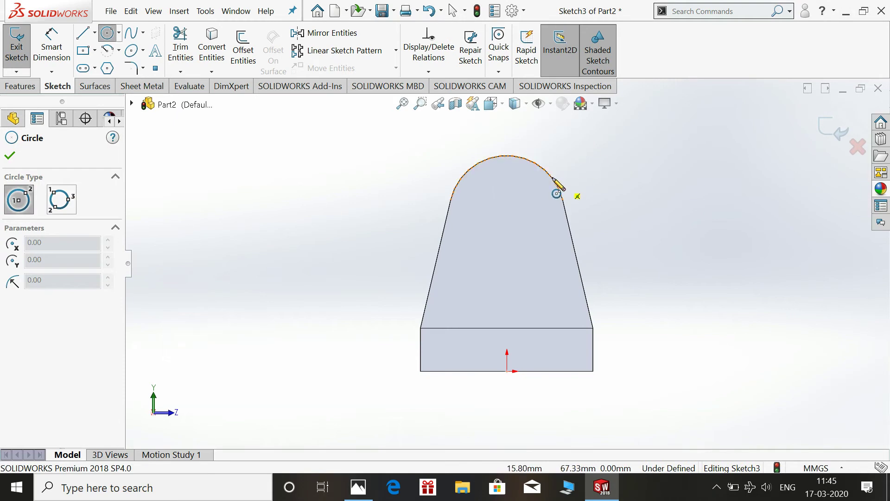
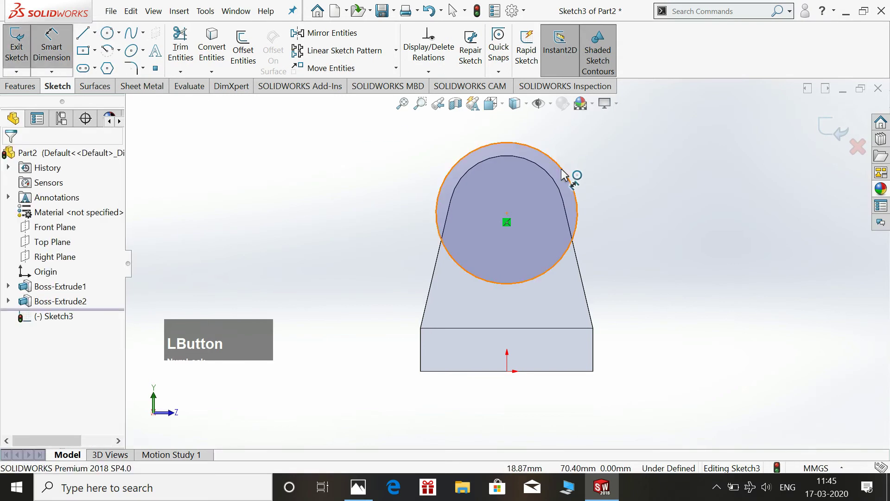
click(565, 172)
click(723, 206)
key(KP_4)
key(KP_0)
key(KP_Enter)
key(Escape)
click(615, 204)
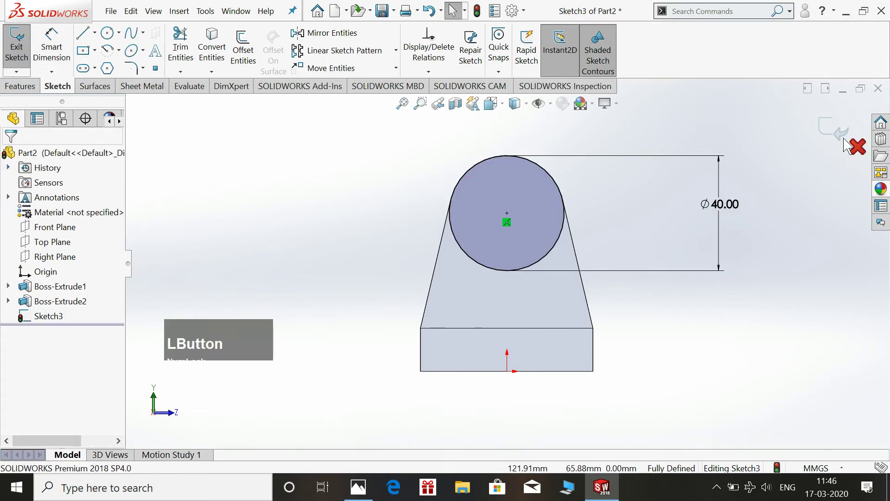
Extrude the circle 5 mm outward as a round pad on the lug
click(836, 134)
key(space)
click(843, 148)
click(770, 169)
scroll(down, 3)
key(KP_5)
key(KP_Enter)
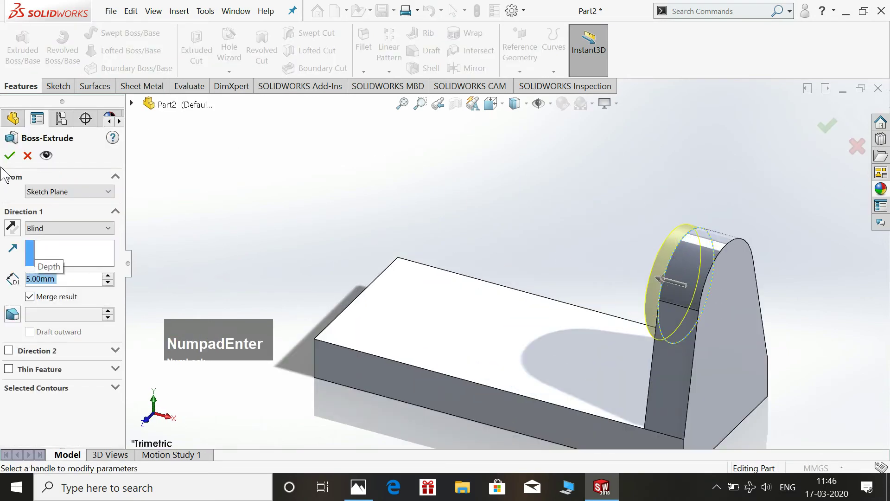
click(20, 159)
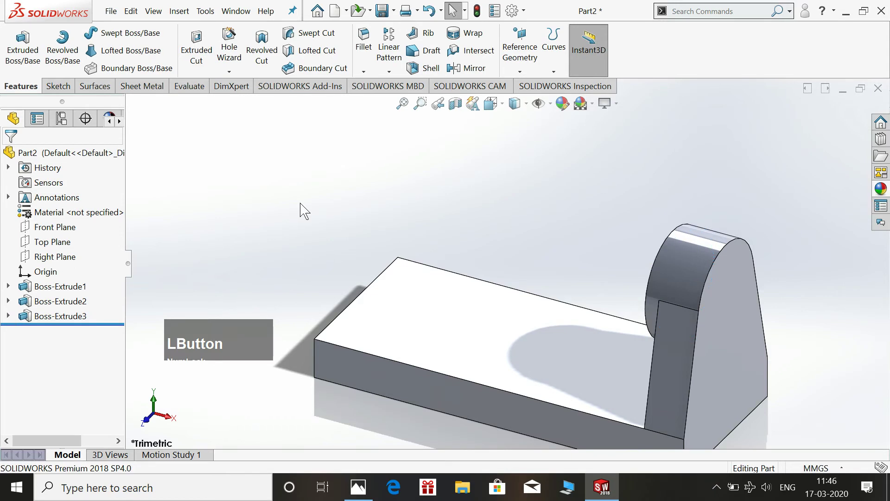
On the lug face, sketch a hole circle centred on the rounded top's arc centre
scroll(up, 3)
click(653, 292)
key(space)
click(683, 238)
click(748, 244)
scroll(up, 3)
click(112, 37)
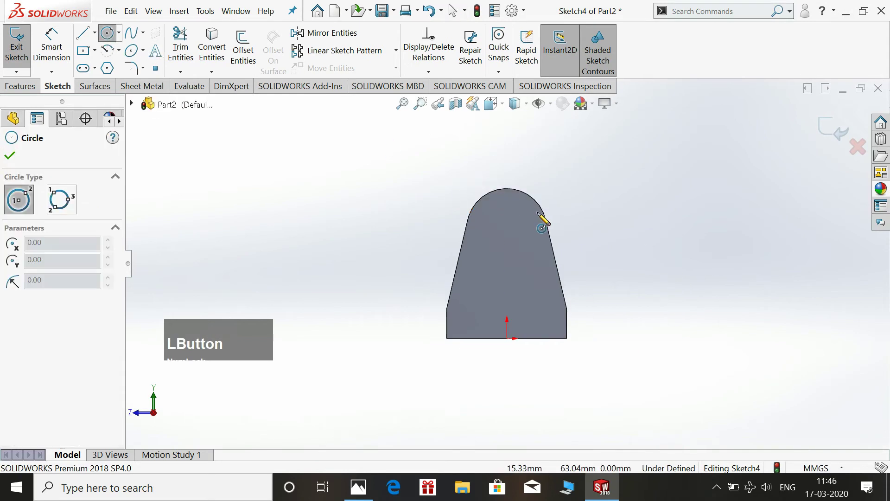
click(455, 11)
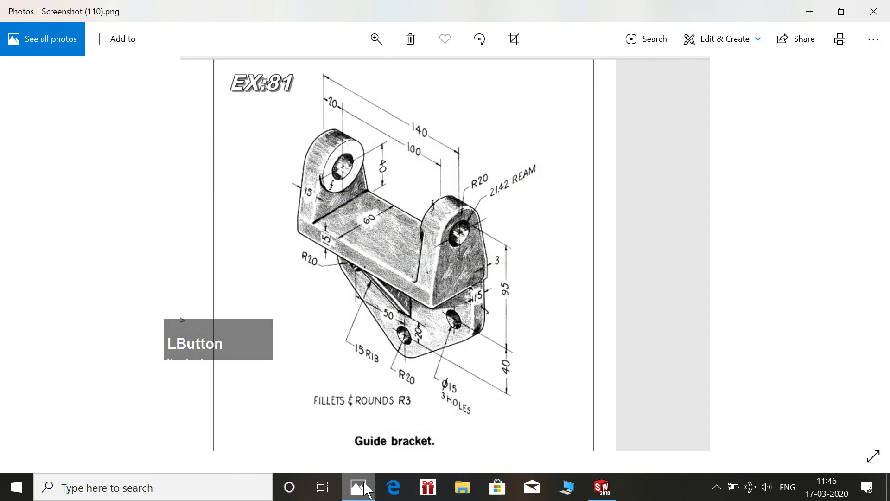
Dimension the hole circle 21.42 mm diameter and exit the sketch
click(618, 205)
key(KP_2)
key(KP_1)
key(KP_Decimal)
key(KP_4)
key(KP_2)
key(KP_Enter)
key(Escape)
click(838, 131)
key(space)
Cut the hole circle through the lug as Cut-Extrude1 and start a Mirror feature
click(754, 139)
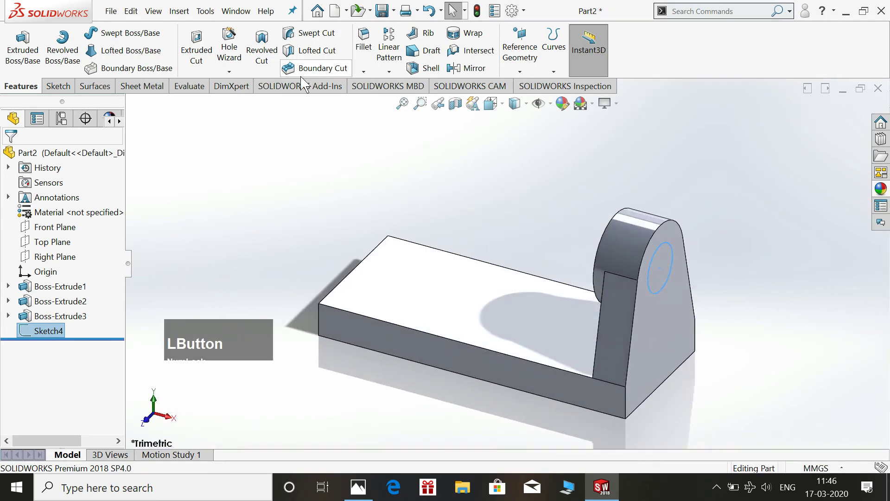
click(635, 266)
click(626, 263)
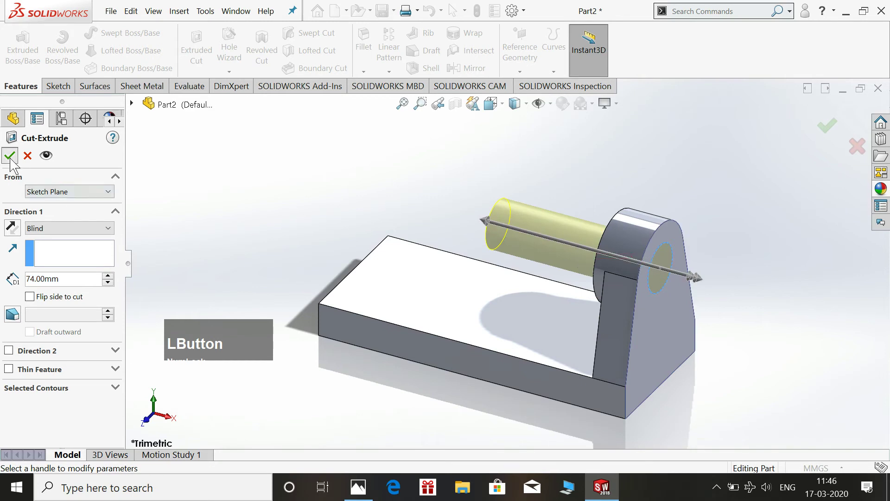
click(272, 185)
click(449, 185)
scroll(up, 3)
click(479, 74)
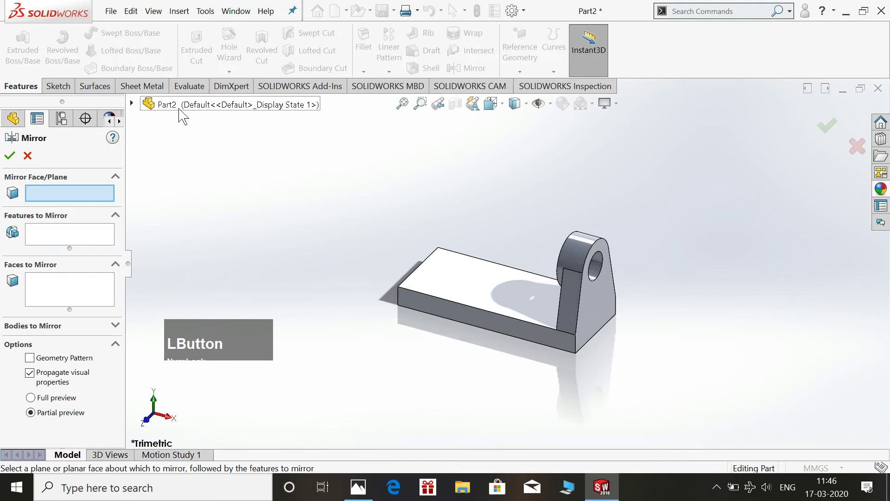
Mirror Boss-Extrude2, Boss-Extrude3 and Cut-Extrude1 across the Right Plane to form the second lug
click(135, 108)
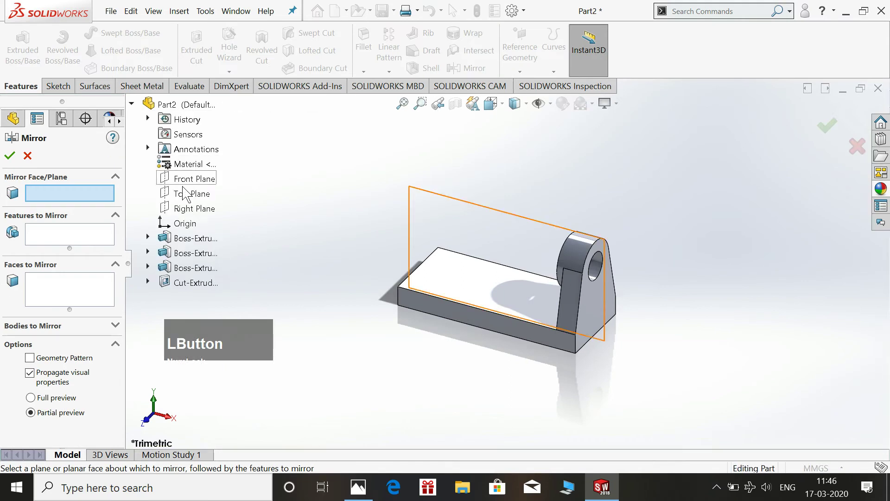
click(189, 209)
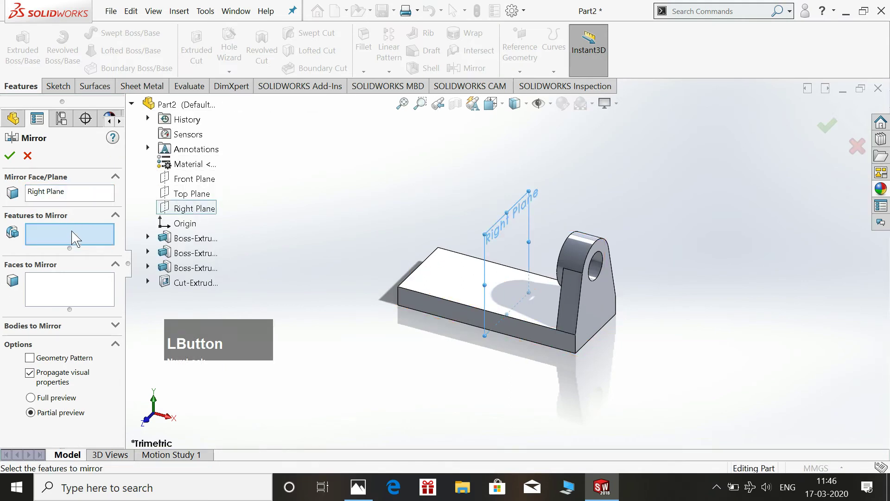
click(199, 256)
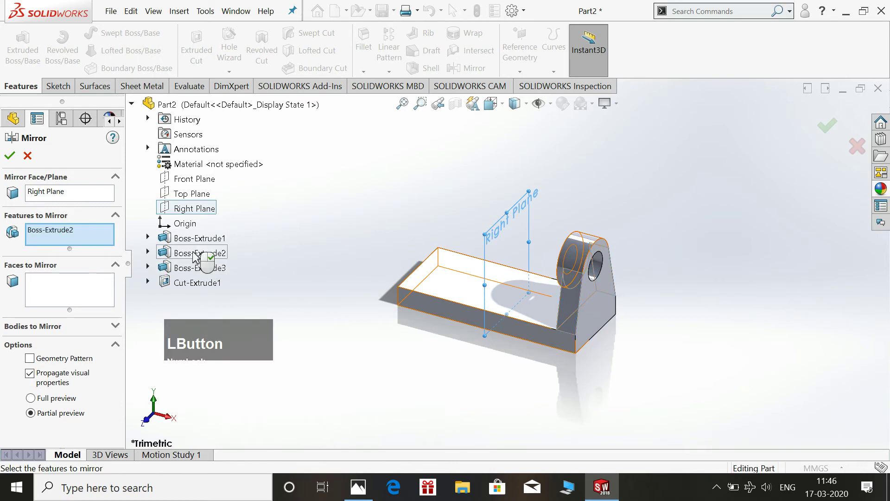
click(197, 268)
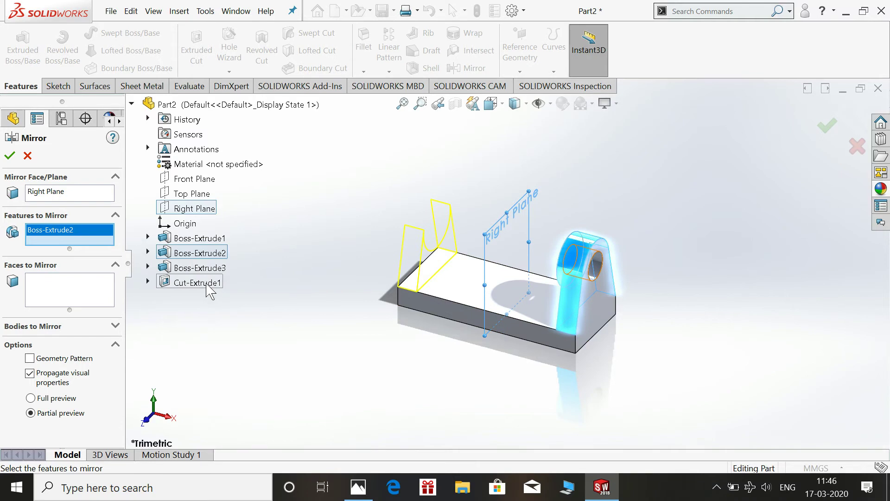
click(207, 270)
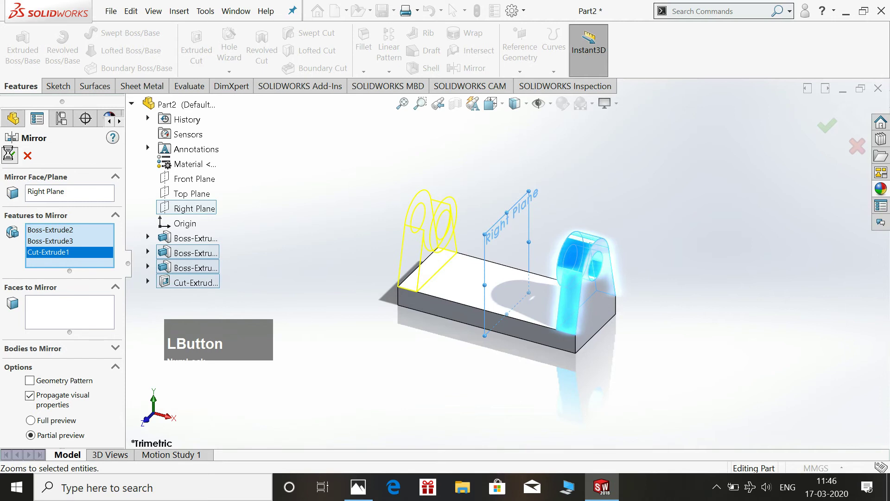
click(317, 179)
scroll(down, 3)
scroll(up, 3)
scroll(down, 3)
middle_click(676, 245)
Define a reference plane 3 mm from the lugs' end face with the offset flipped outward
click(526, 48)
click(531, 239)
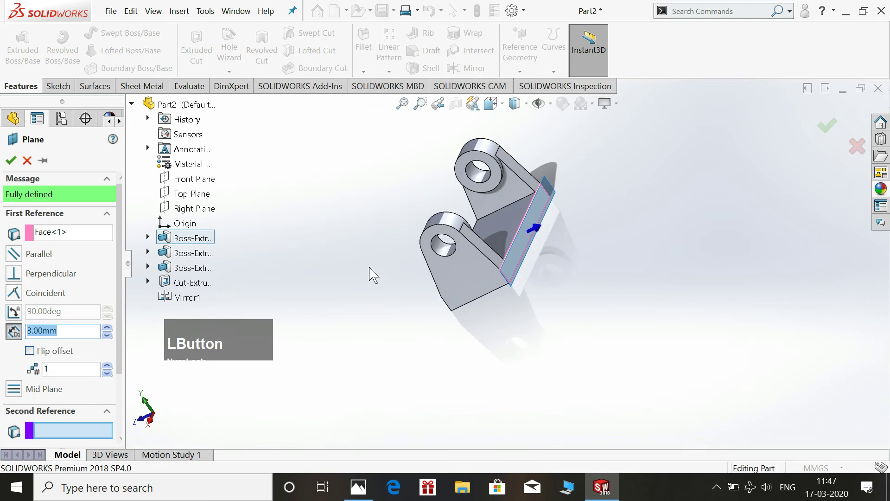
middle_click(370, 264)
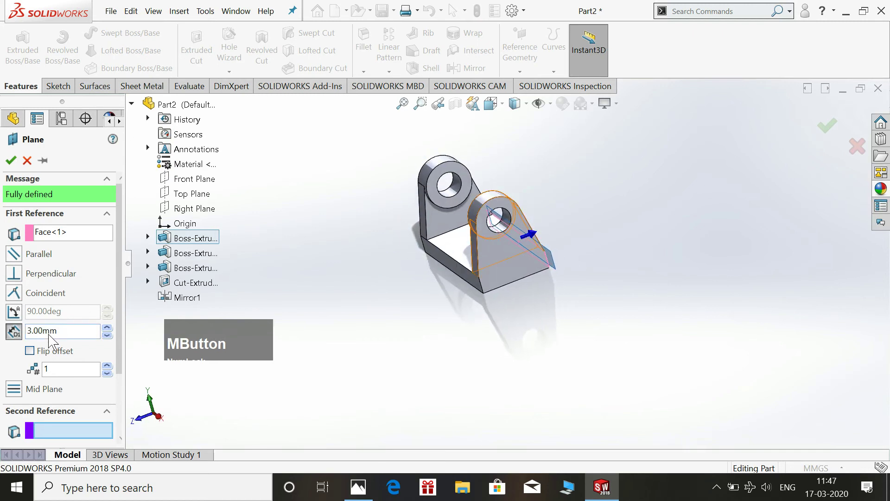
click(31, 352)
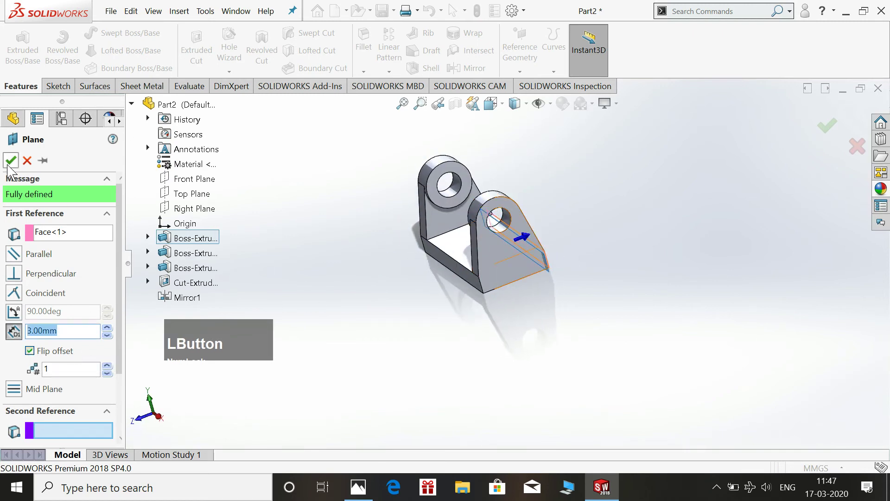
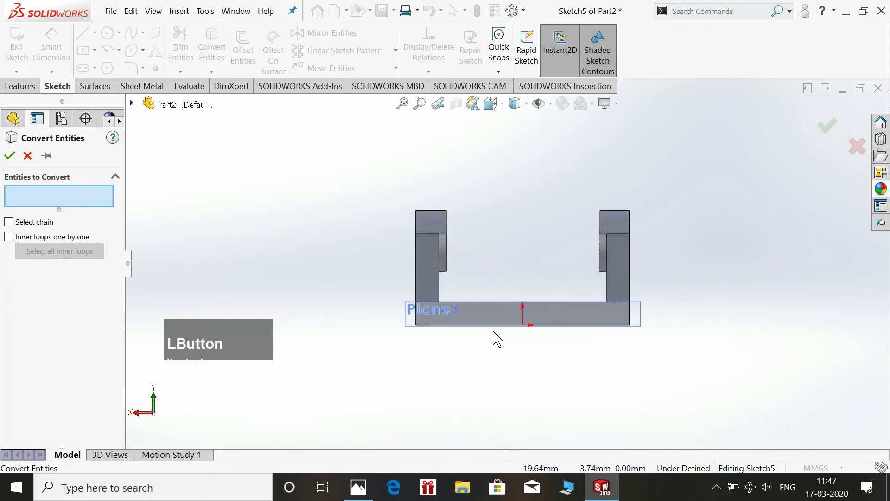
Convert the base's 140 mm long edge into the new sketch on Plane1
click(499, 329)
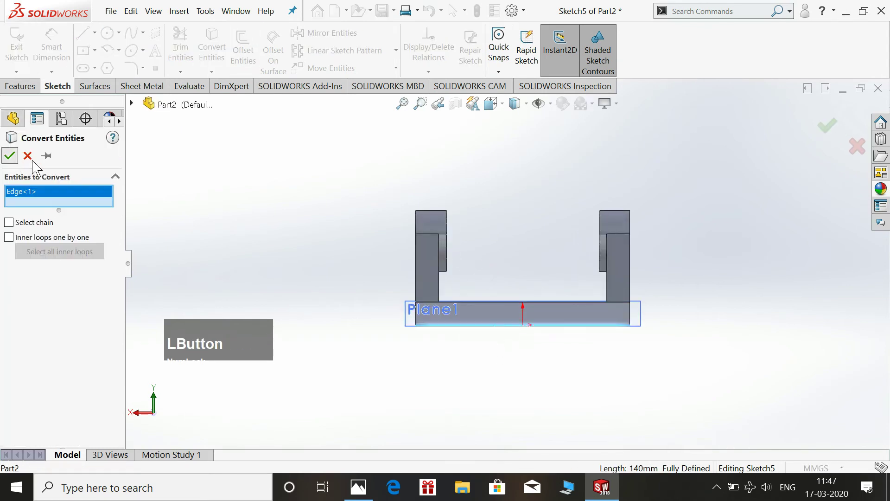
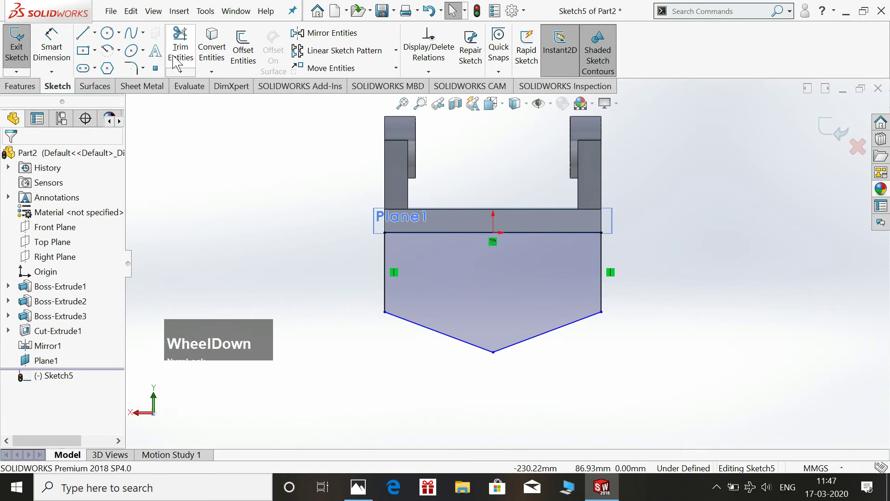
Add R20 mm sketch fillets to the left corner, the pointed tip and the right corner of the plate
click(133, 75)
key(KP_2)
key(KP_0)
key(Return)
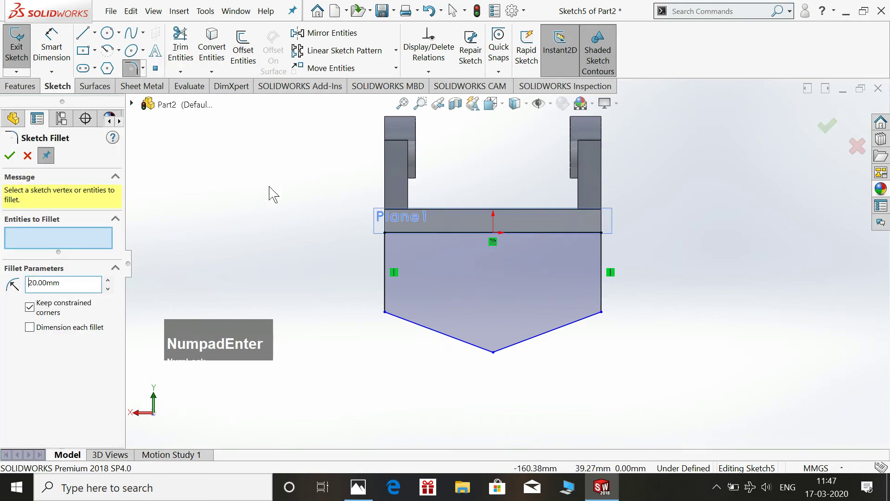
click(389, 316)
click(499, 357)
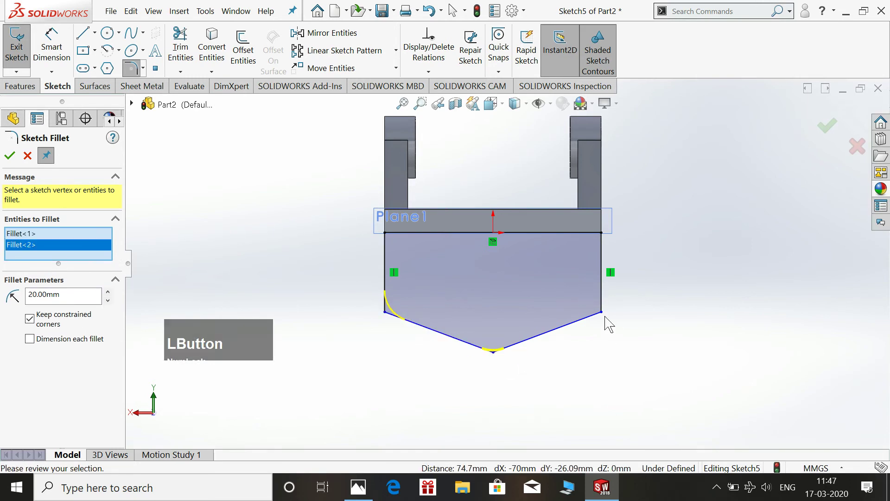
click(608, 317)
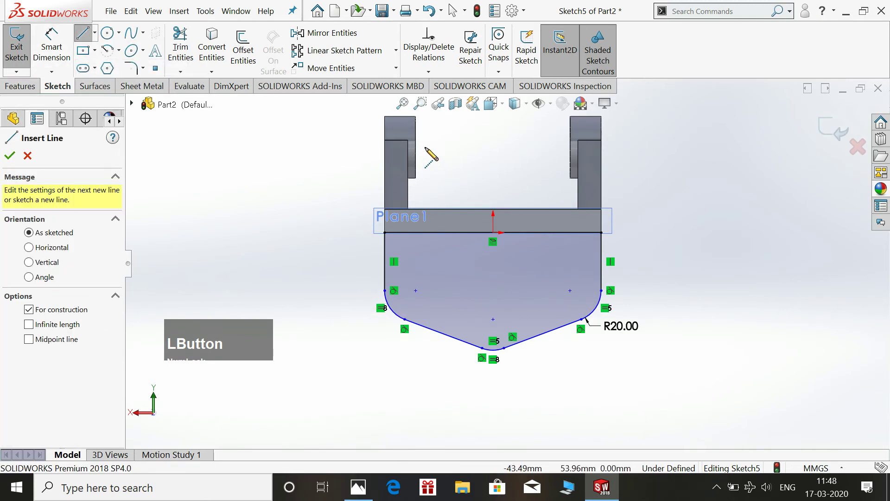
Add a construction centreline between the lug holes and dimension the fillet centres, tip 40 mm lower
click(455, 11)
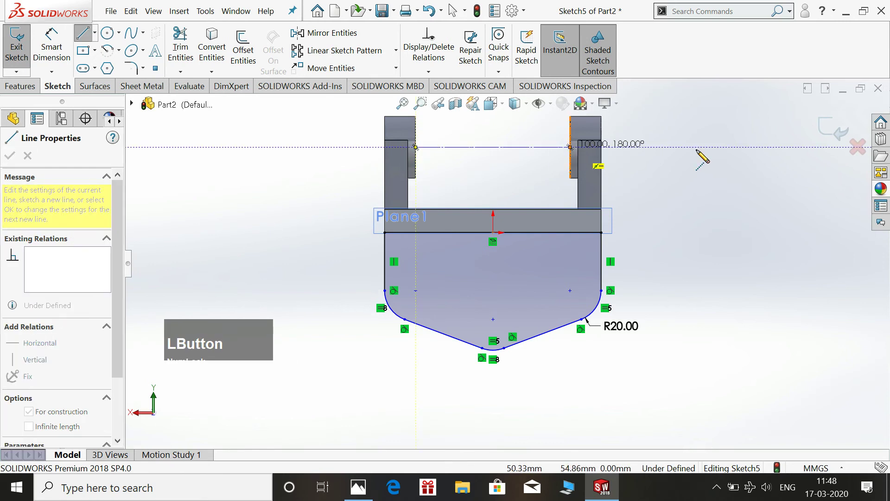
click(456, 11)
key(Escape)
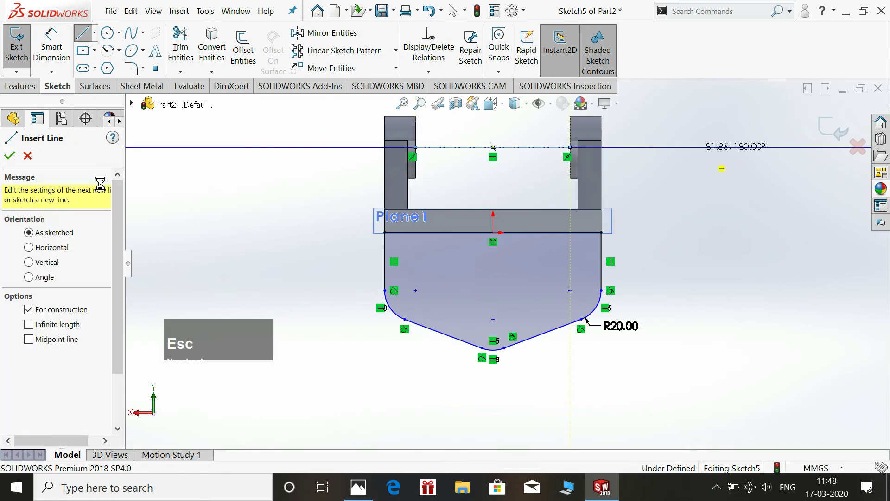
click(61, 47)
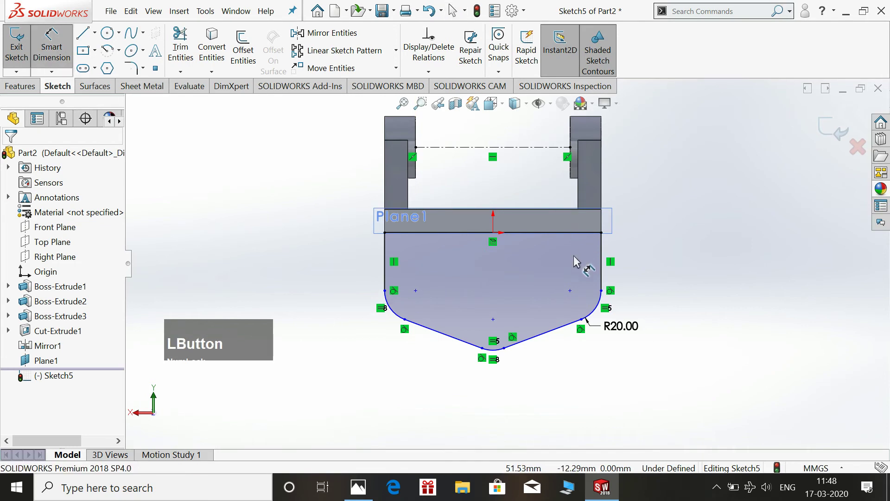
click(575, 294)
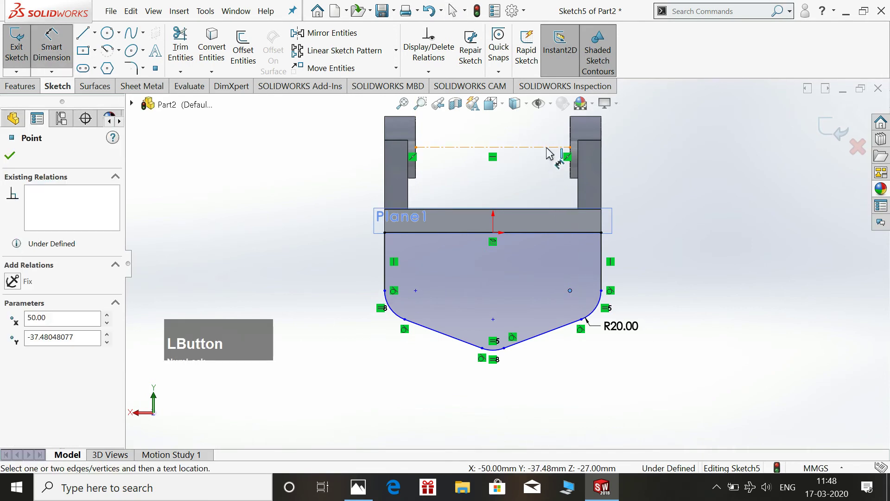
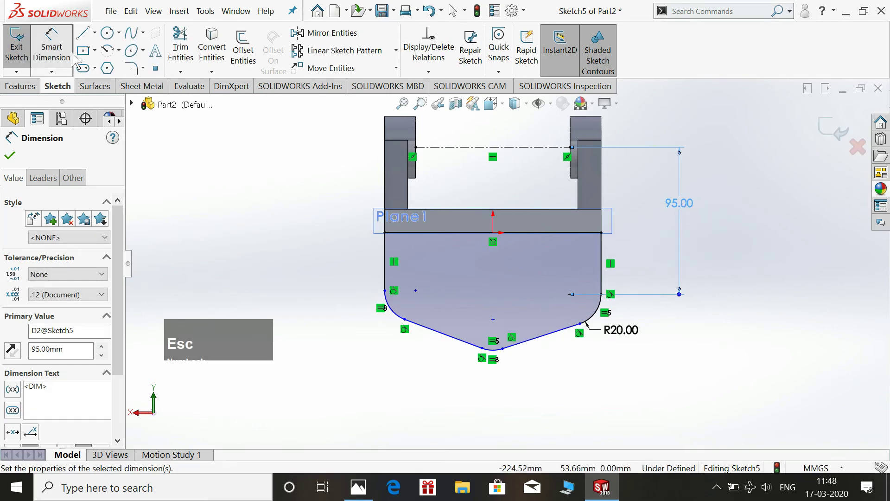
click(535, 308)
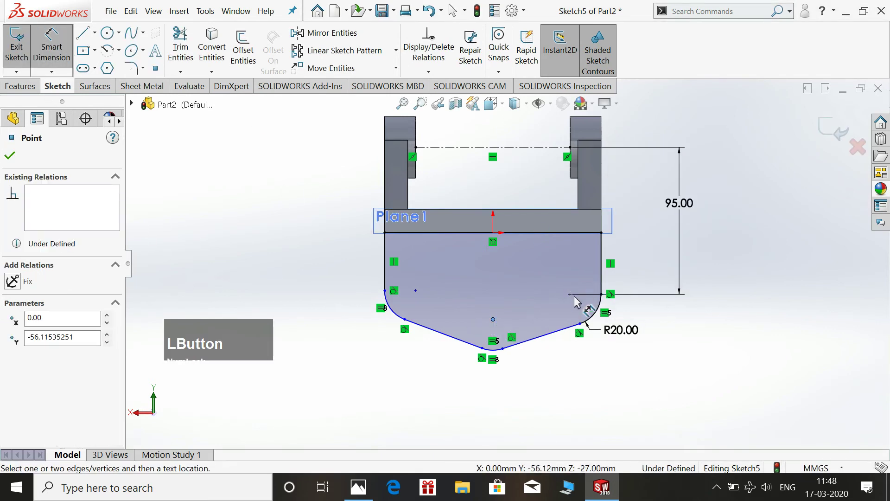
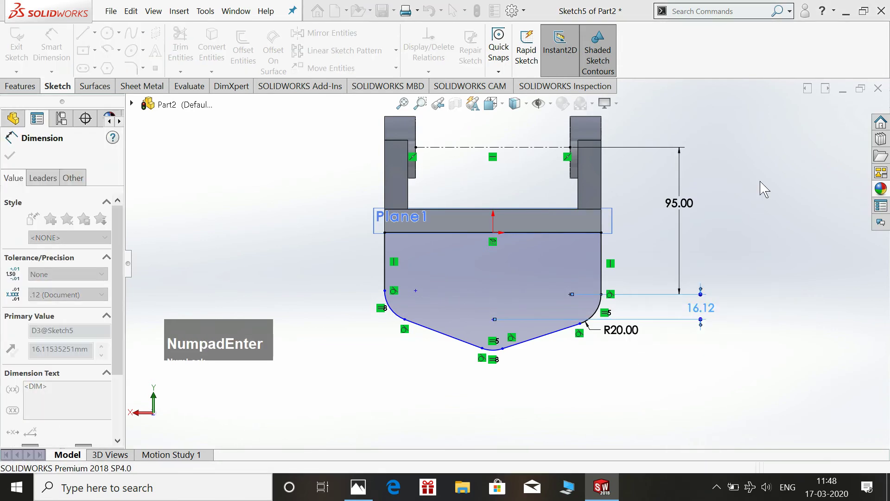
key(Escape)
key(Escape)
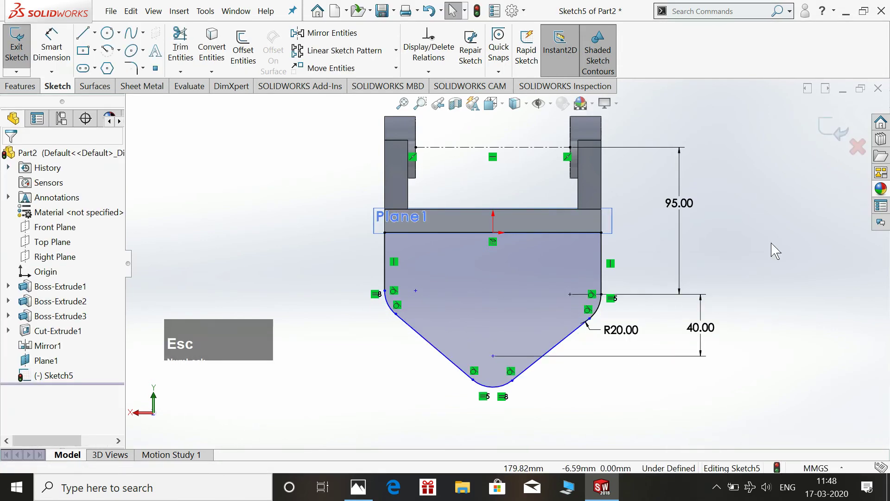
Make the two side fillet centres horizontal and the tip centre vertical with the origin
click(574, 298)
click(420, 296)
click(828, 237)
click(497, 357)
click(494, 241)
click(541, 190)
click(811, 232)
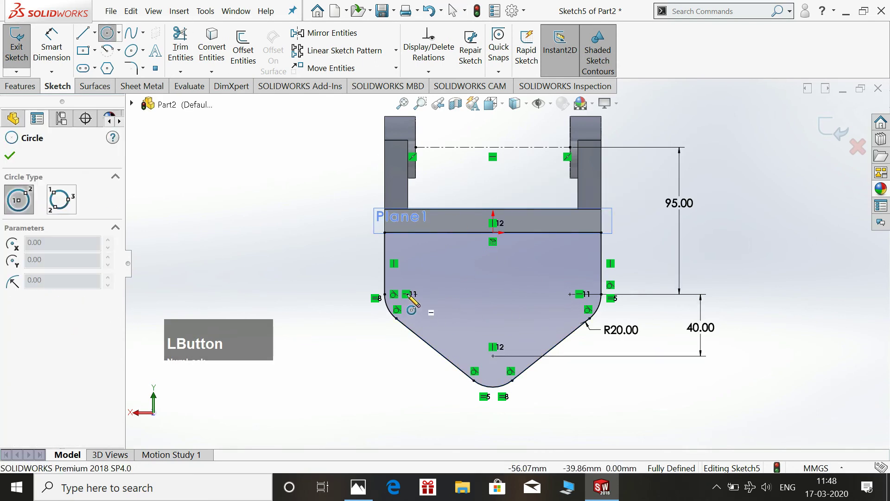
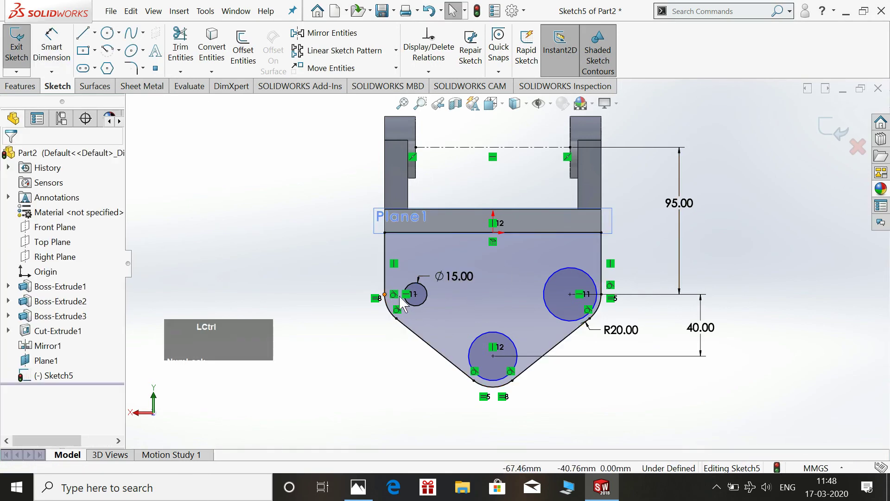
Make the three plate hole circles equal at Ø15 mm, exit the sketch and start a boss extrude
click(431, 293)
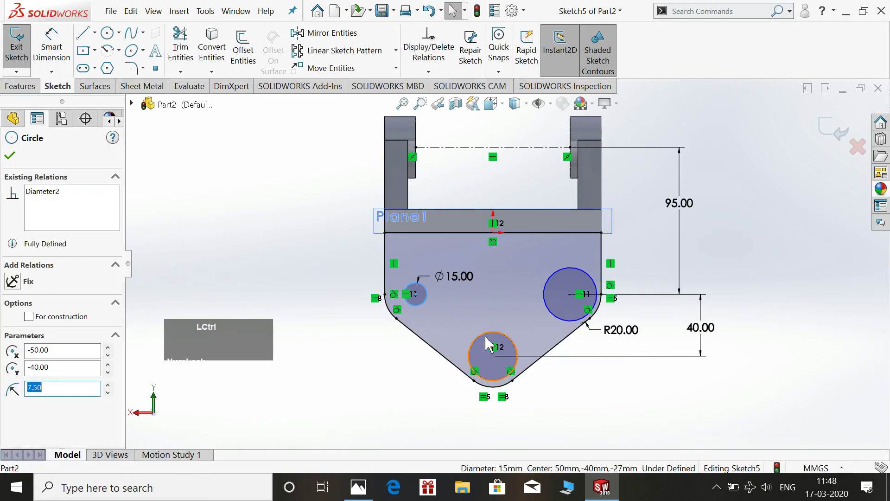
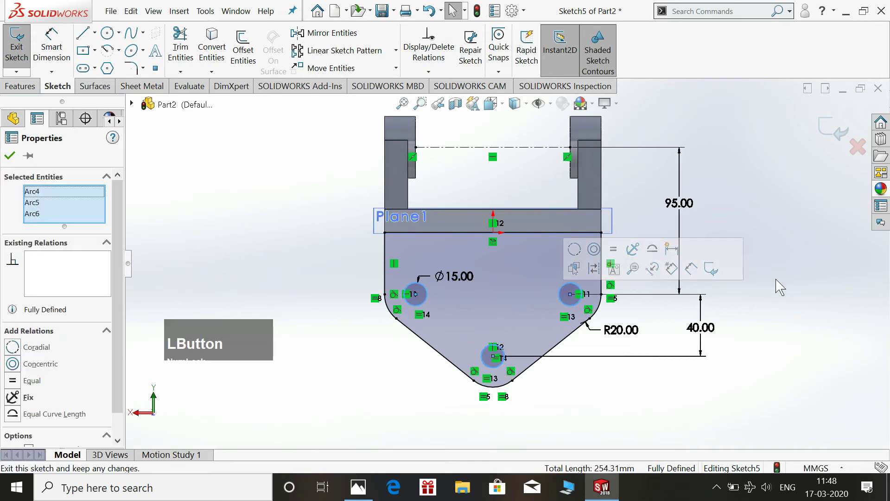
click(830, 129)
click(746, 175)
key(space)
click(792, 159)
click(788, 162)
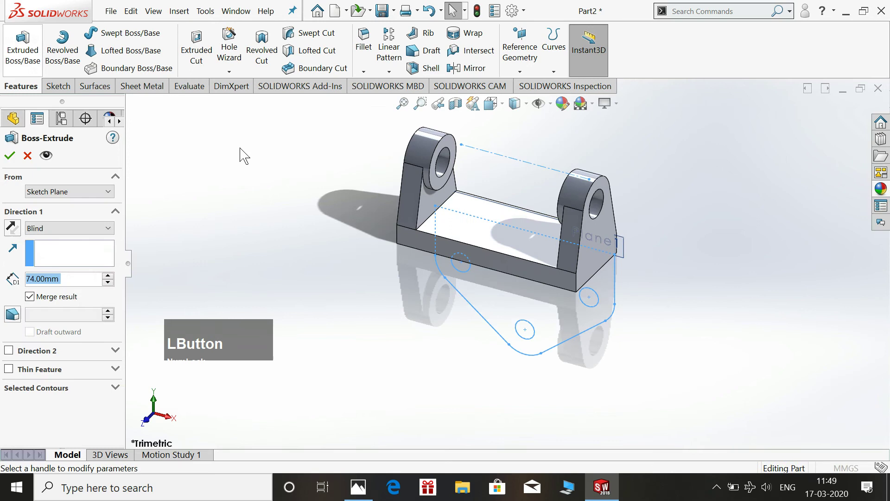
Extrude the pointed plate 15 mm blind below the base as Boss-Extrude4
click(577, 219)
key(KP_1)
key(KP_5)
key(KP_Enter)
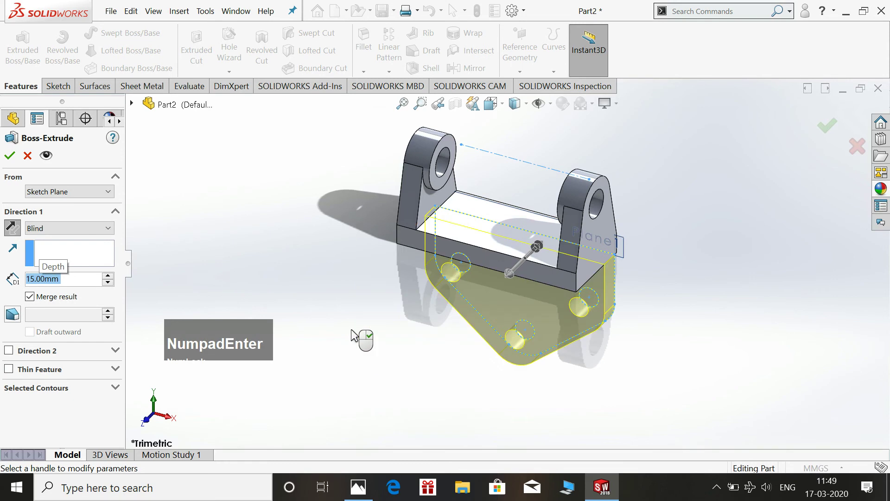
click(14, 163)
click(284, 170)
scroll(up, 3)
scroll(down, 3)
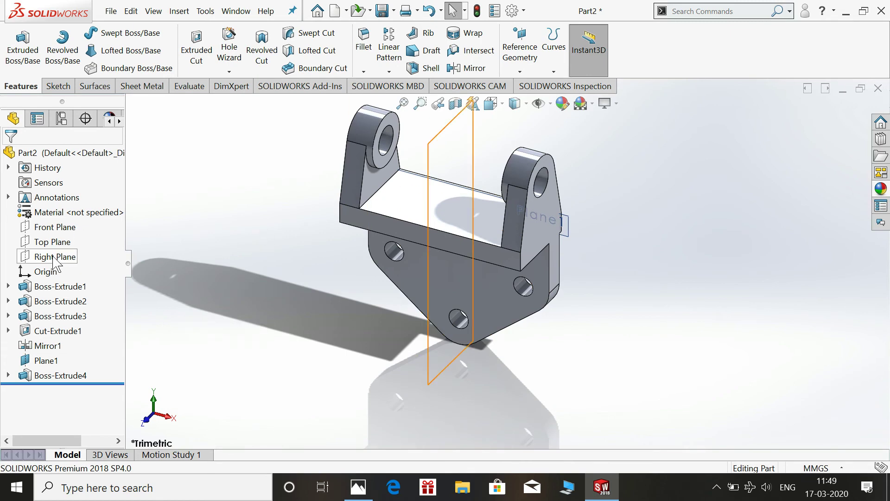
Start a new sketch on the Right Plane viewed edge-on
click(59, 260)
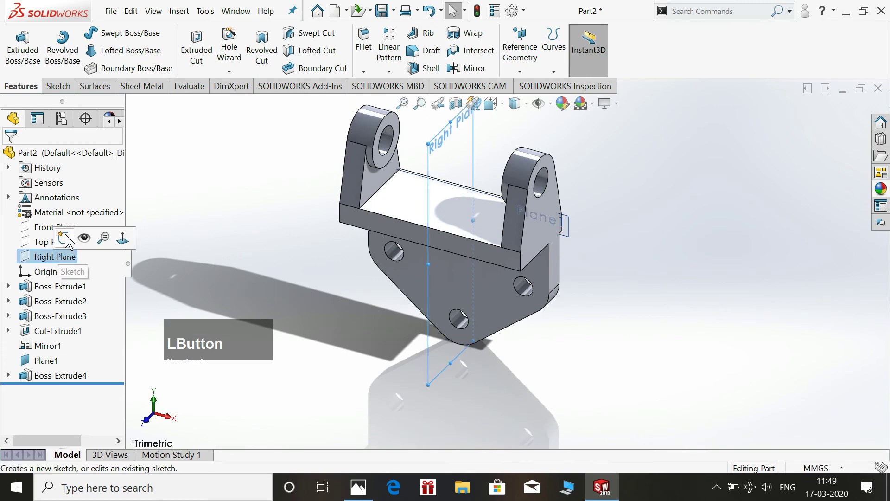
key(space)
click(228, 202)
scroll(up, 3)
Apply a section view cutting the bracket through the Right Plane
click(589, 272)
click(454, 112)
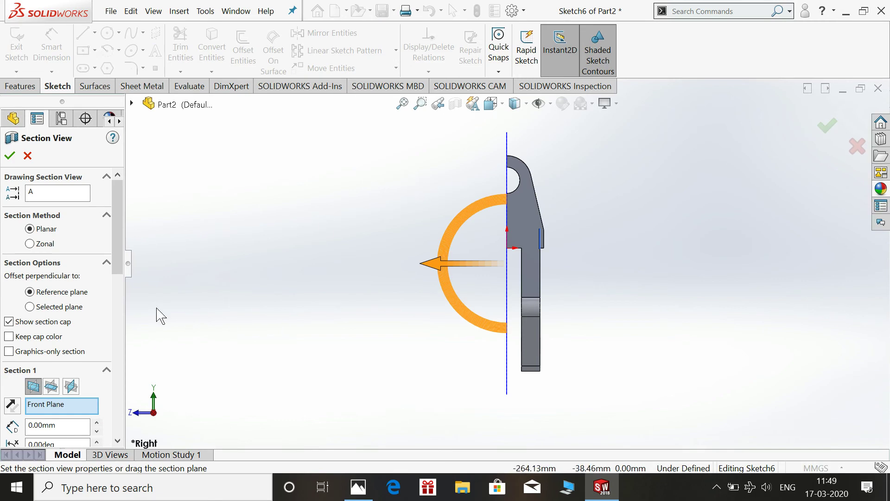
click(75, 385)
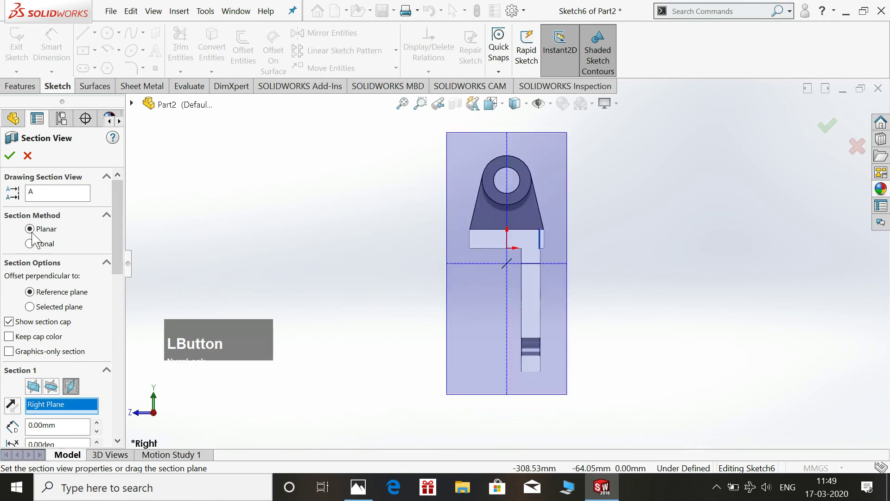
scroll(down, 3)
click(98, 38)
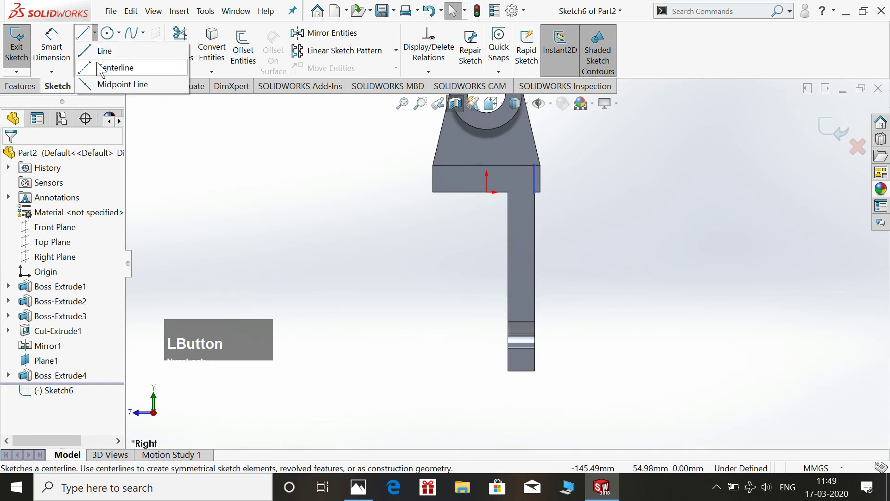
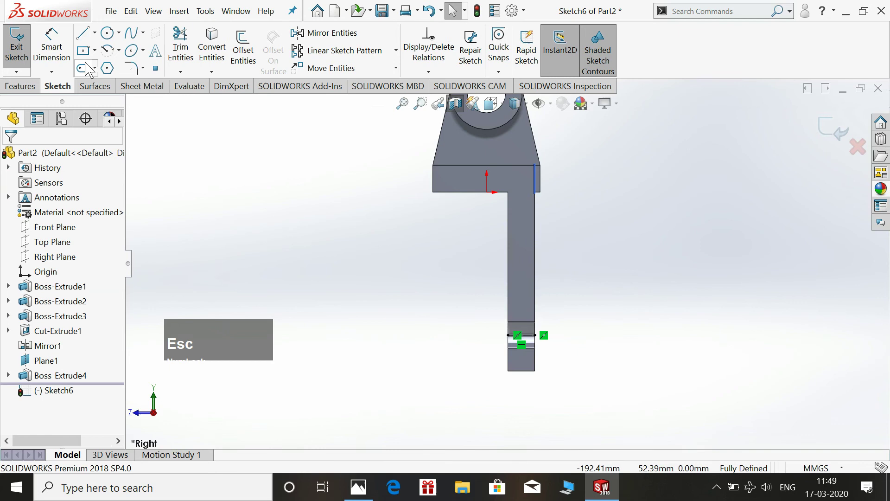
Sketch the slanted rib line from the base down the plate, dimensioned 20 mm
click(85, 36)
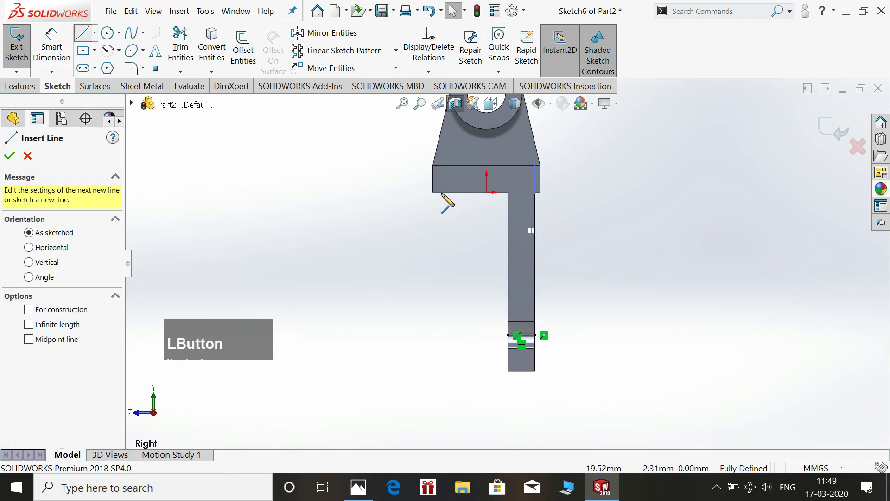
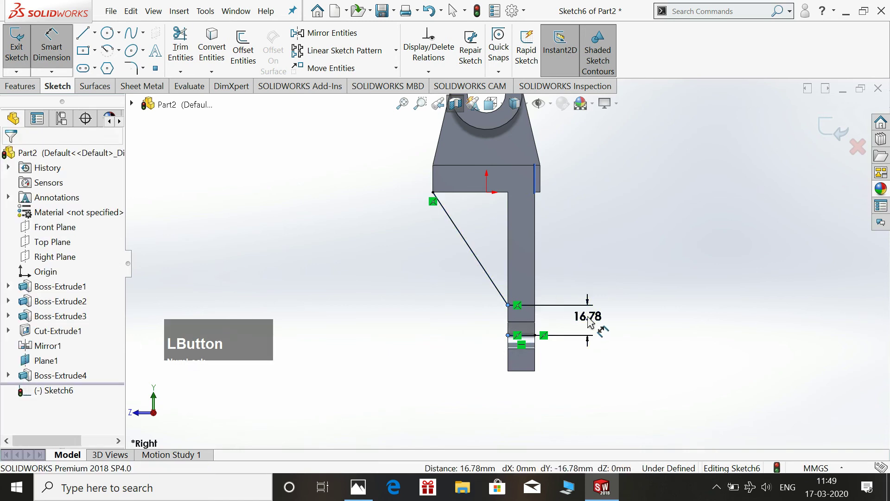
key(KP_2)
key(KP_0)
key(KP_Enter)
key(Escape)
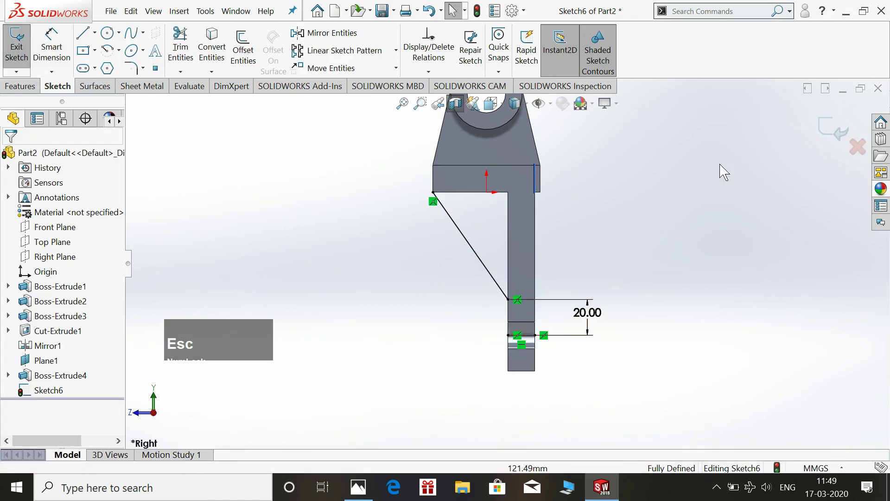
click(833, 133)
Exit the rib sketch and turn off the section view to show the whole bracket
click(731, 153)
key(space)
click(789, 132)
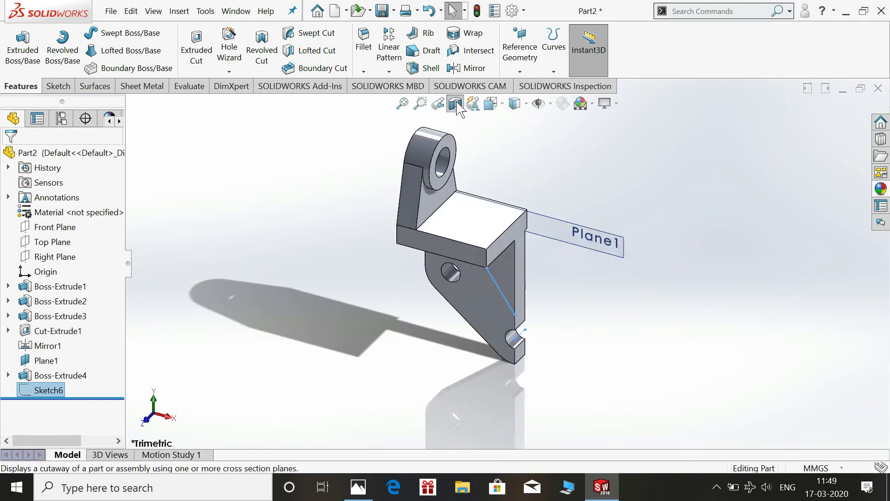
click(458, 105)
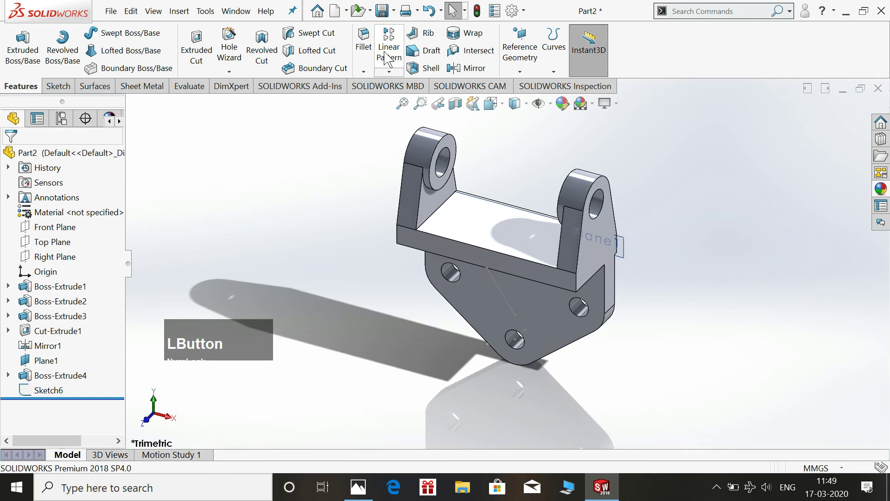
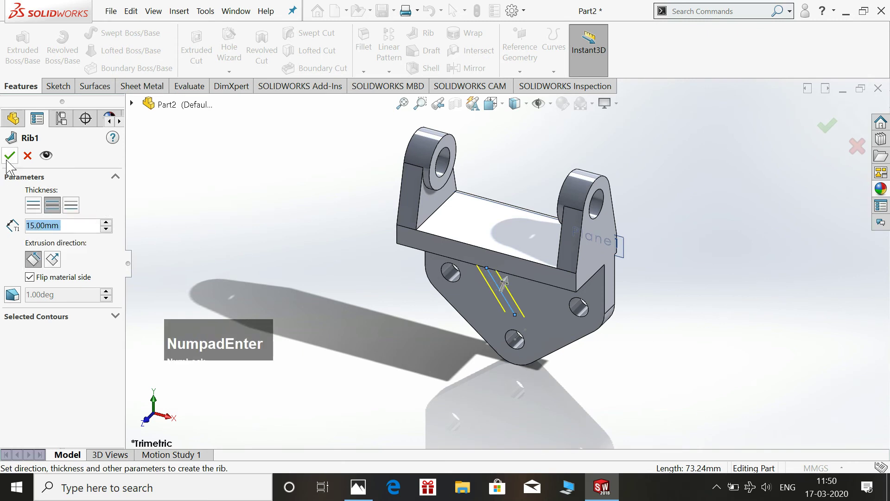
Confirm Rib1 at 15 mm thickness bracing the base against the pointed plate
click(9, 162)
scroll(down, 3)
click(700, 257)
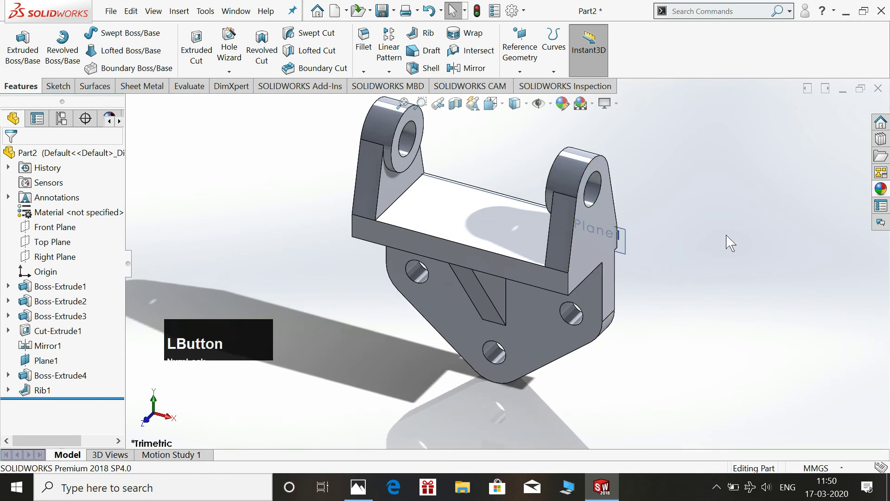
right_click(628, 255)
click(678, 243)
click(749, 240)
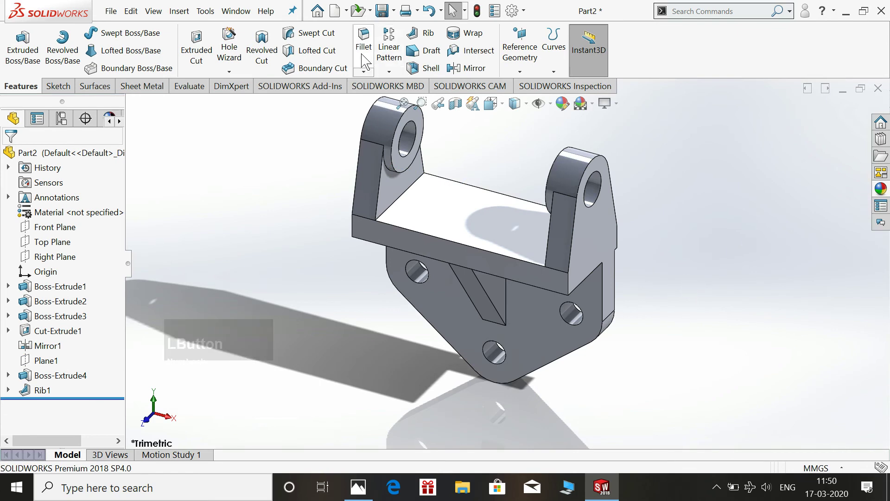
Set a 3 mm fillet radius and select edges of the plate and right lug
click(376, 44)
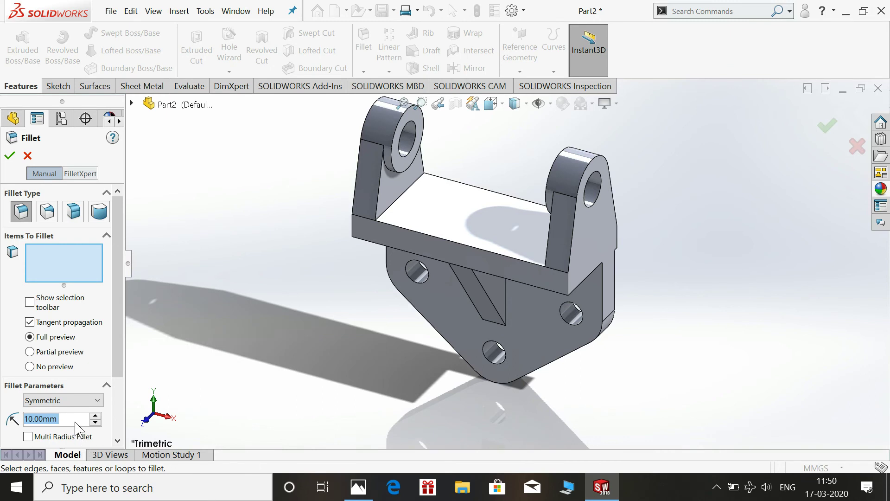
key(KP_3)
key(KP_Enter)
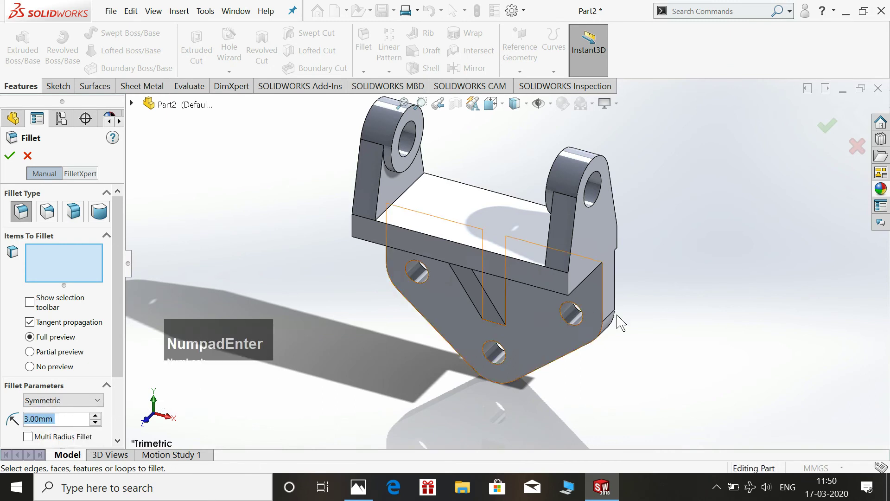
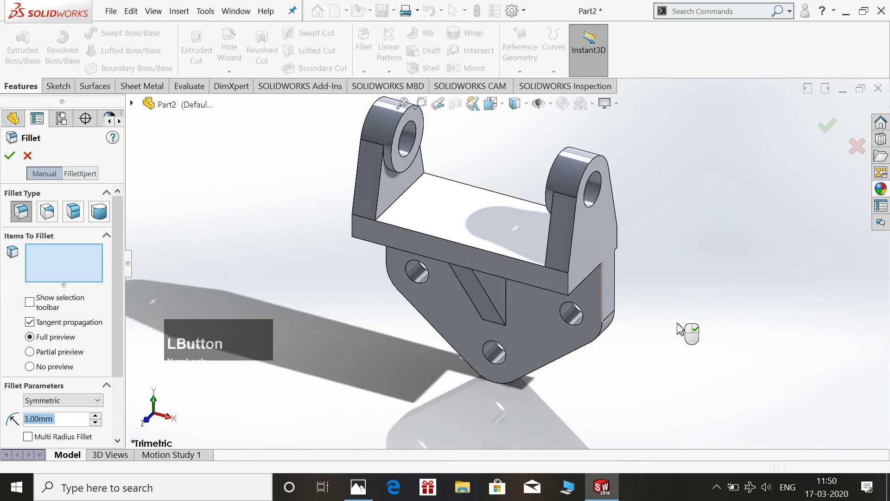
middle_click(697, 402)
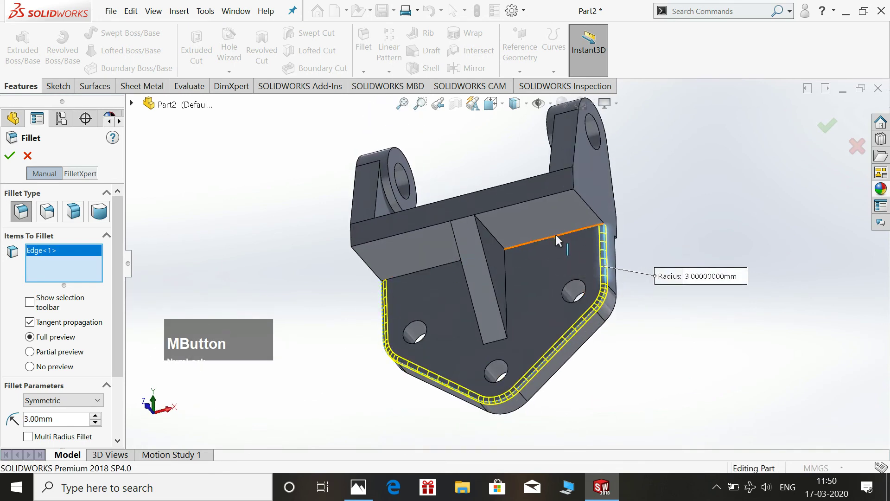
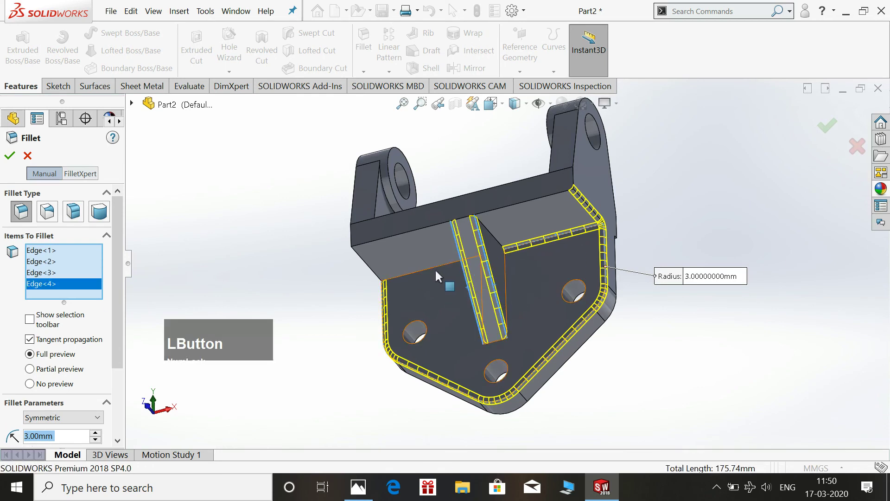
click(751, 268)
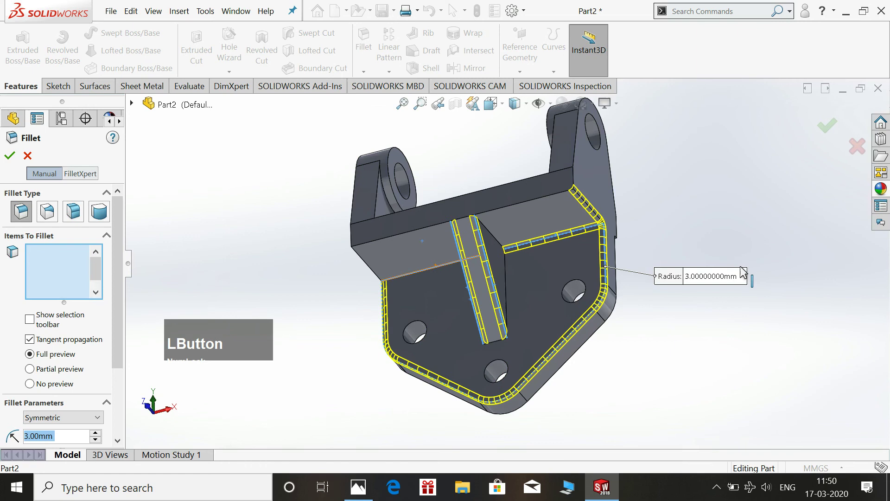
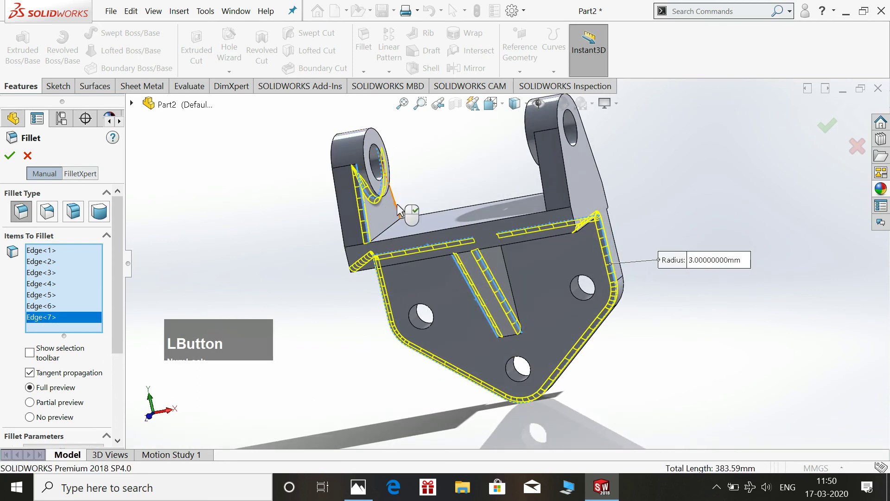
middle_click(520, 171)
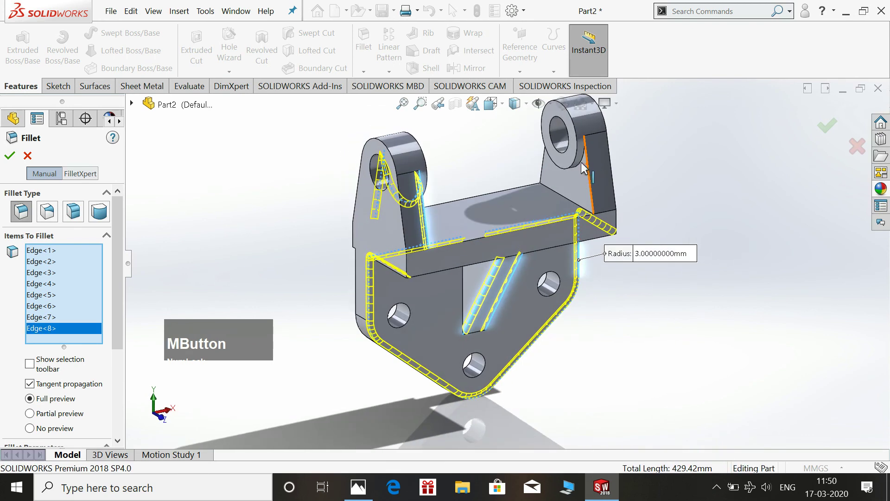
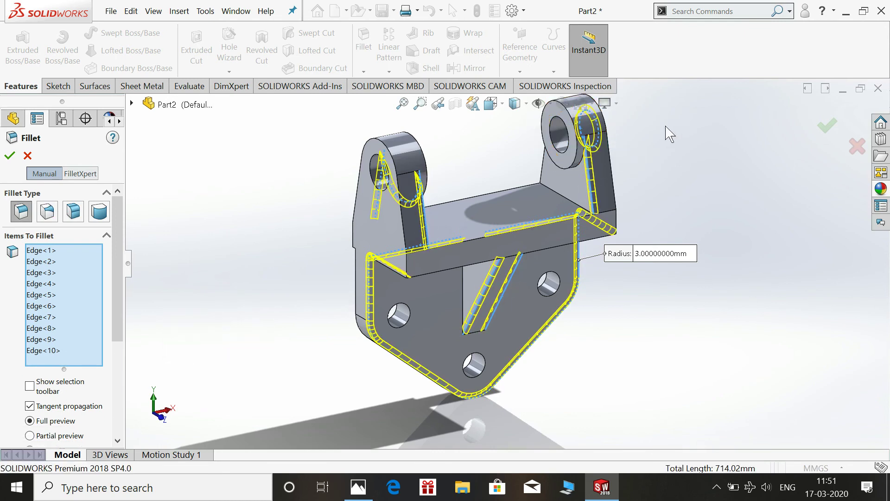
click(584, 167)
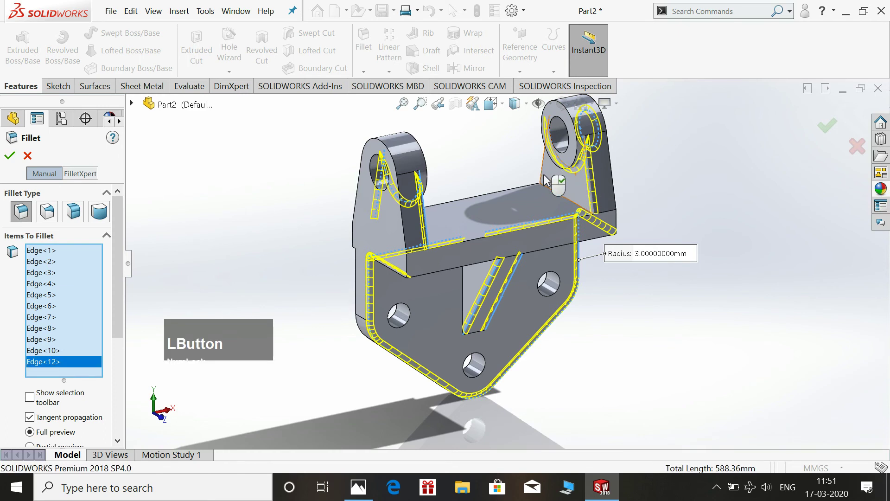
click(631, 168)
Add underside edges from below and confirm Fillet1 on all chosen edges
middle_click(642, 177)
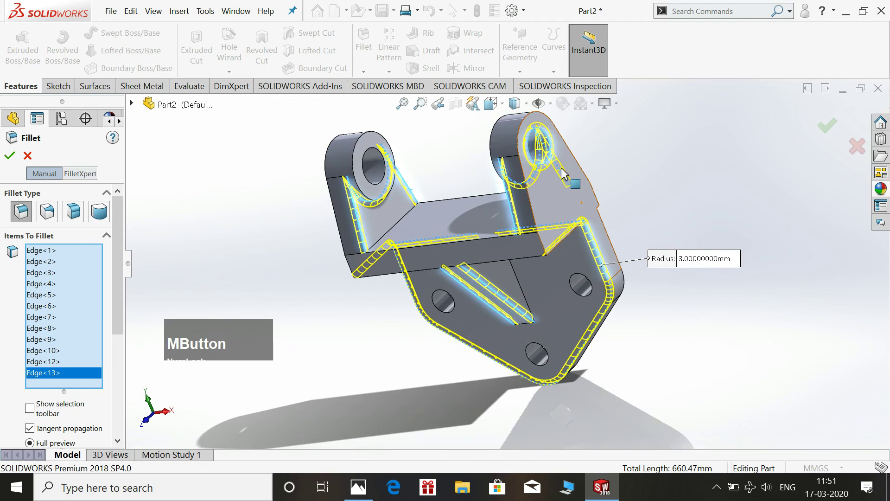
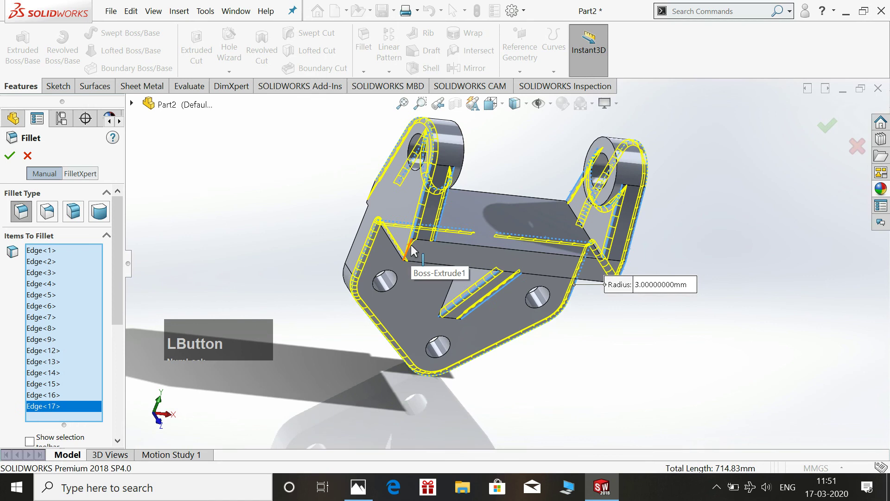
middle_click(340, 186)
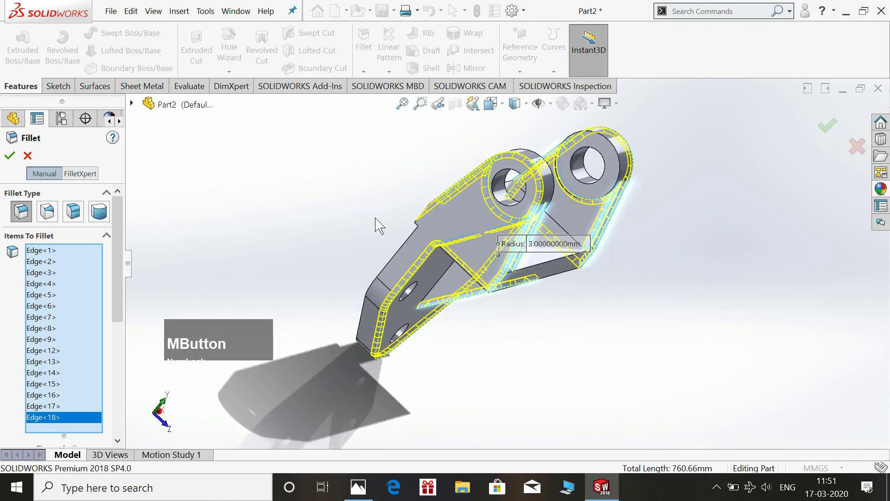
click(432, 211)
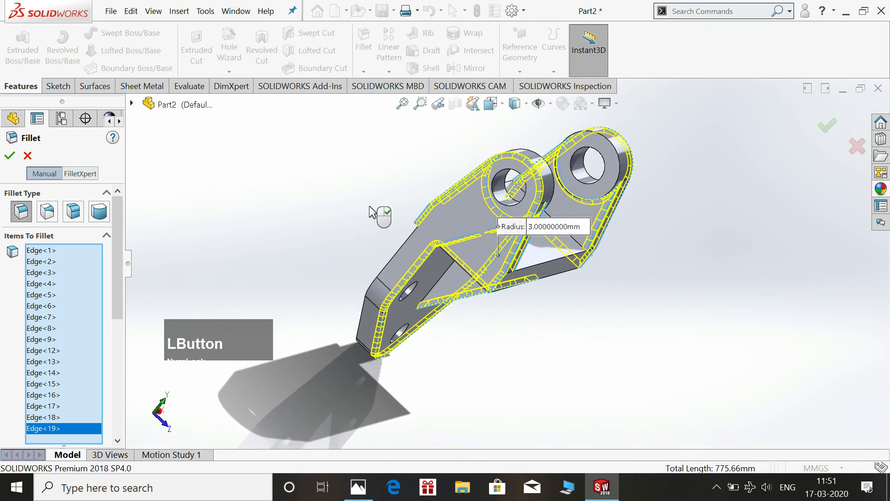
click(742, 223)
key(space)
click(848, 275)
Fillet the two long top edges of the base at 3 mm
click(746, 192)
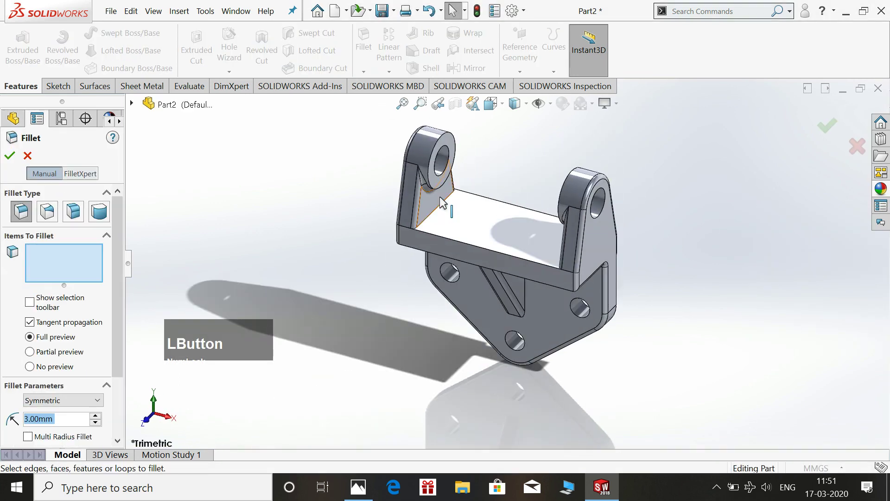
click(441, 212)
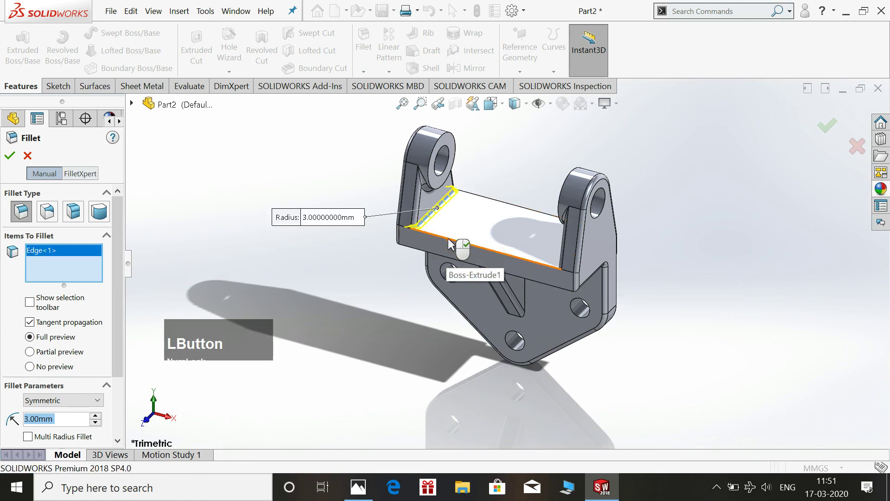
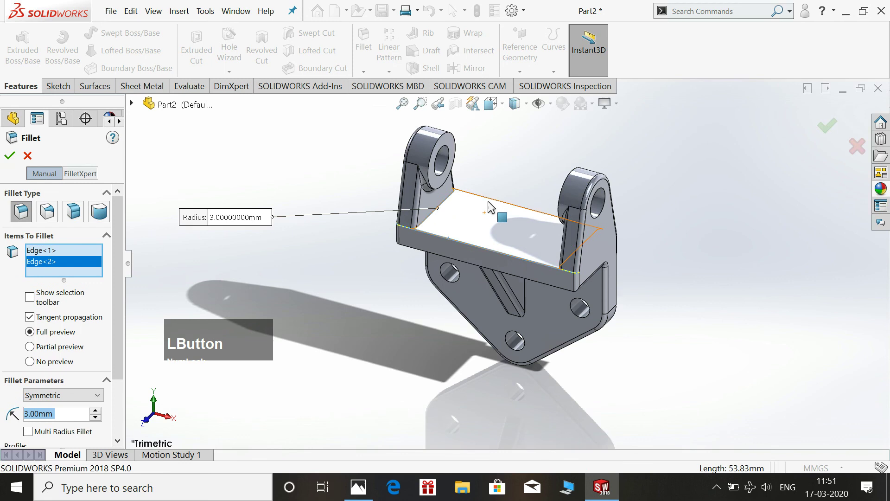
click(494, 203)
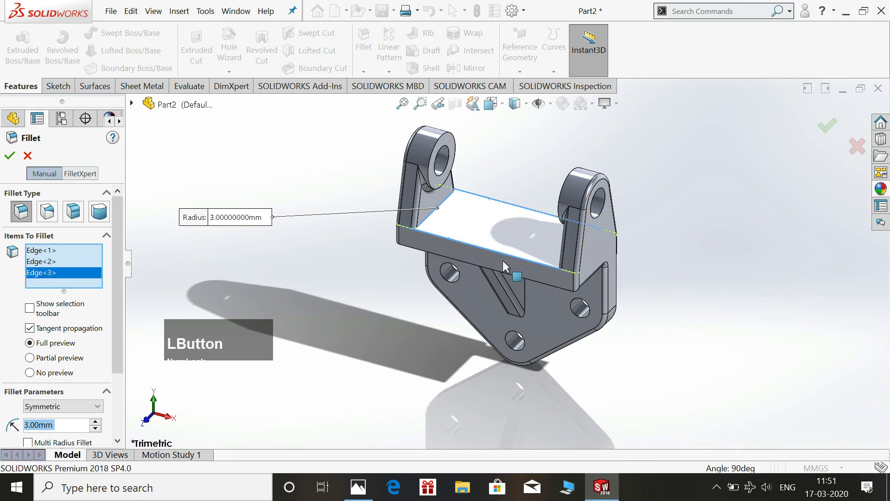
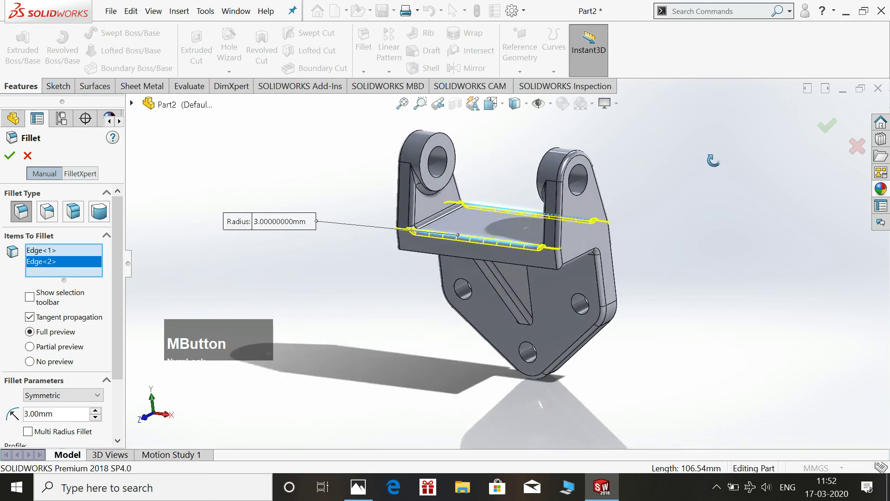
click(14, 158)
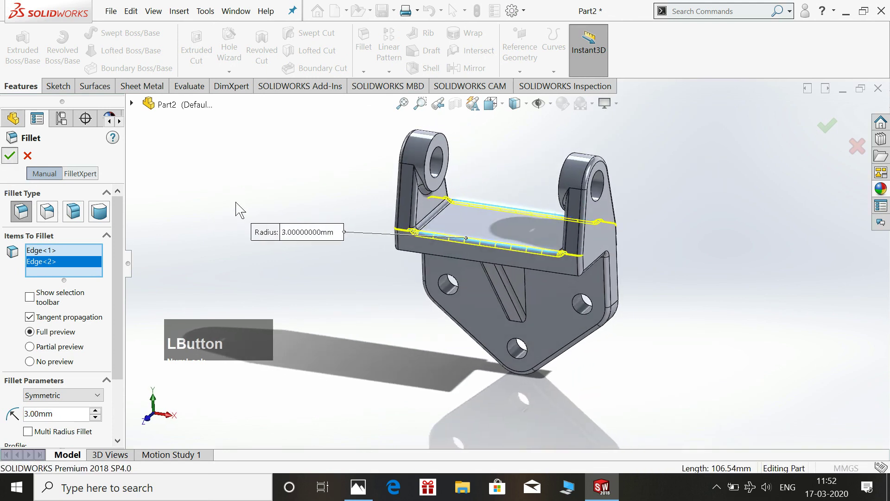
key(space)
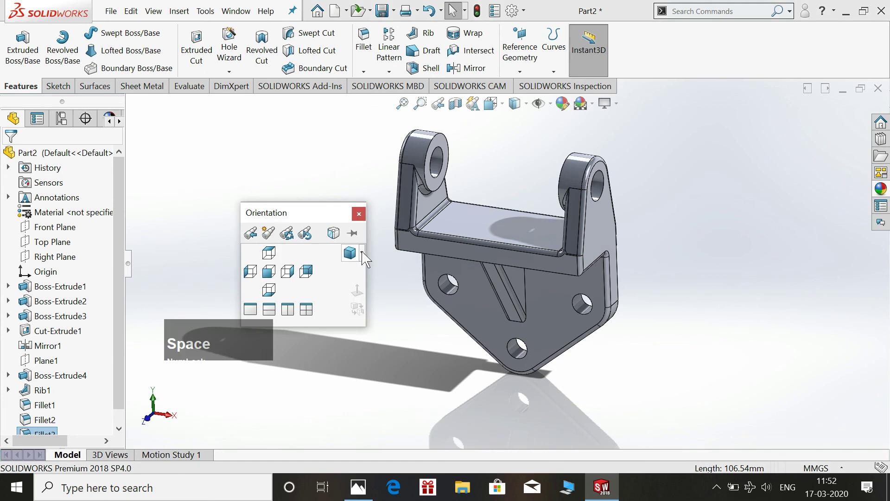
Fillet the rear base-to-plate-and-rib junction edges at 3 mm, viewed from behind
click(348, 254)
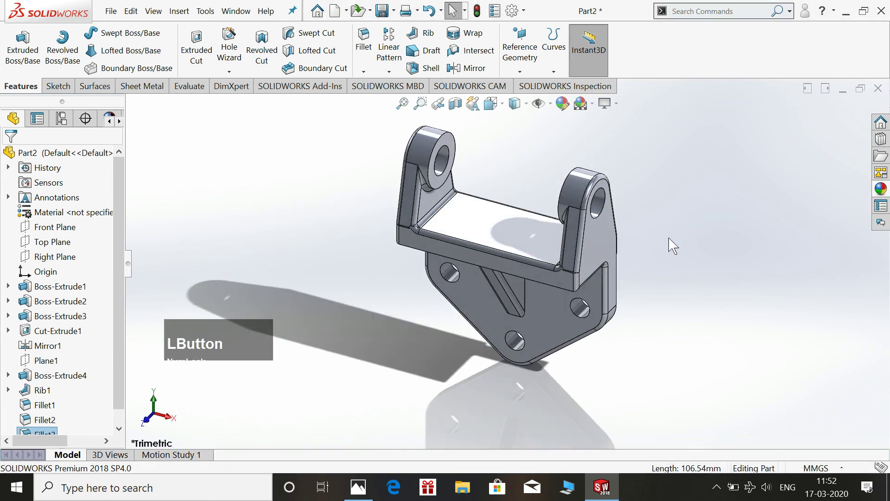
middle_click(687, 285)
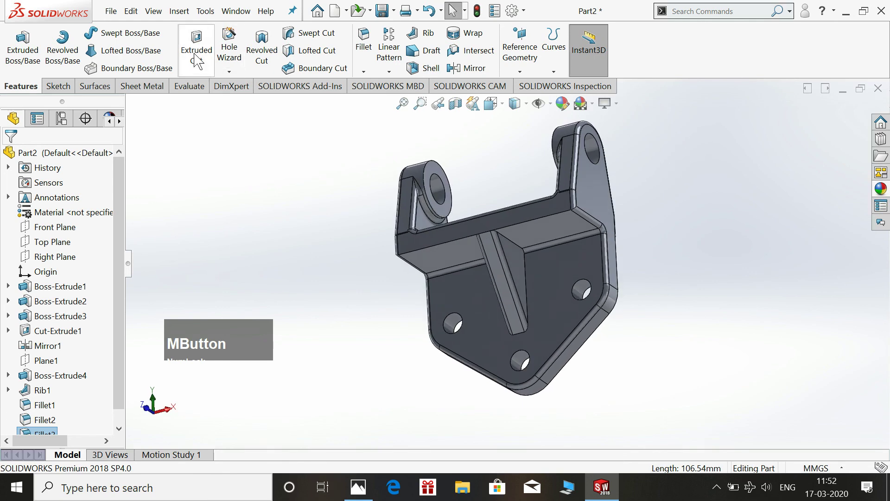
click(368, 50)
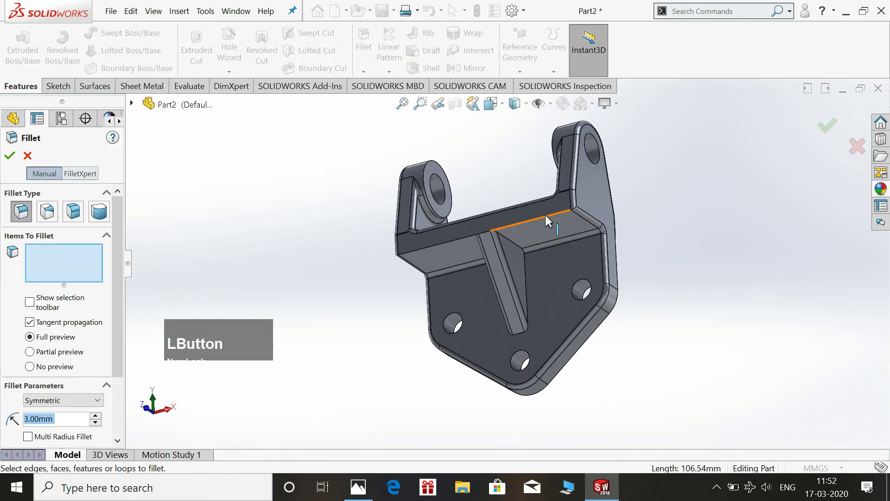
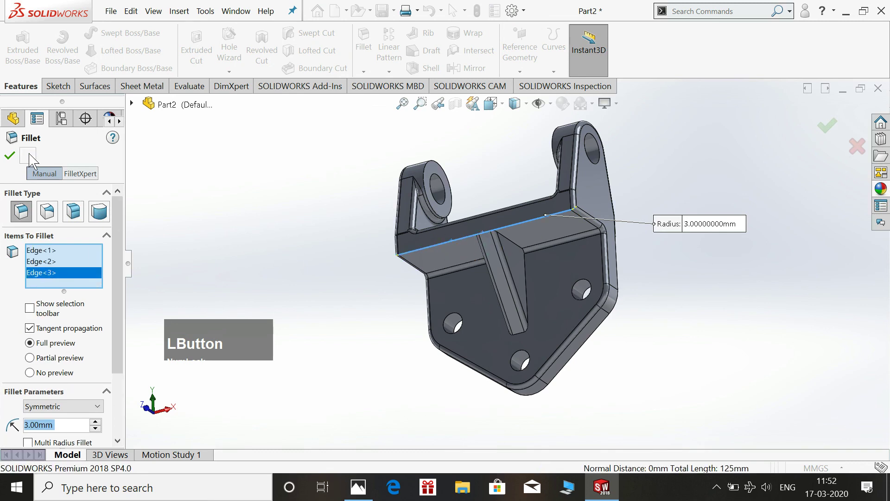
key(space)
click(827, 254)
key(space)
click(677, 212)
click(688, 237)
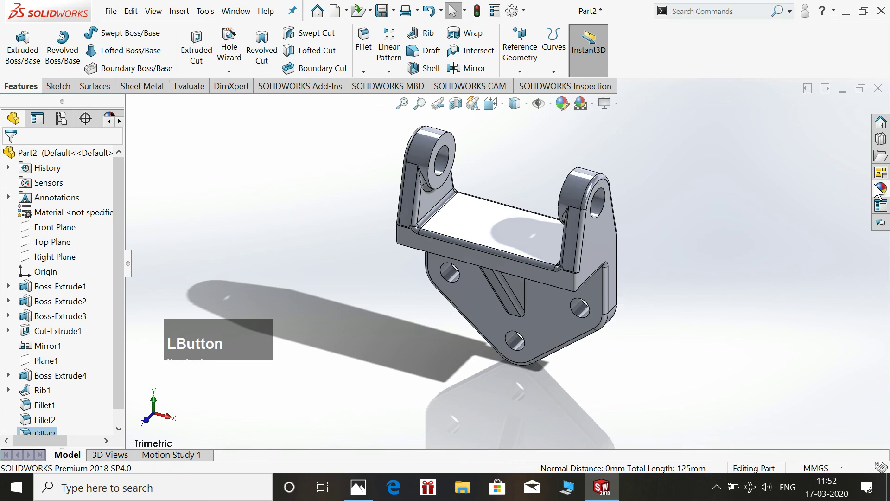
click(885, 190)
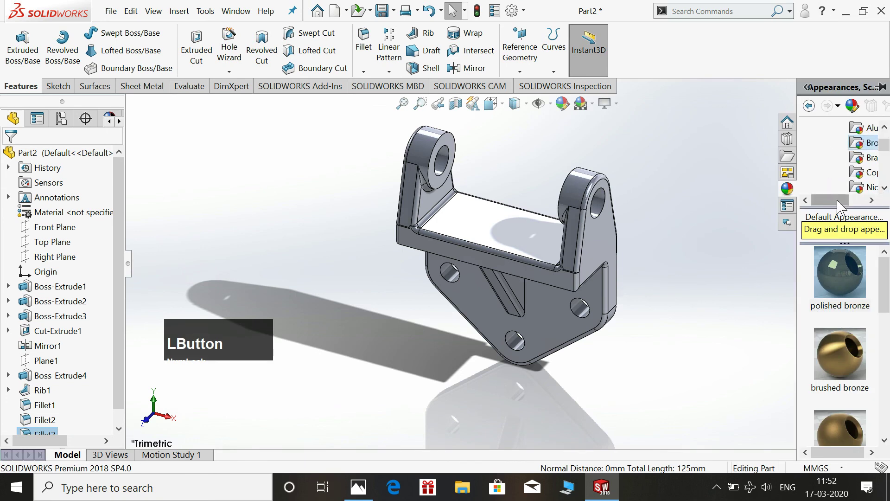
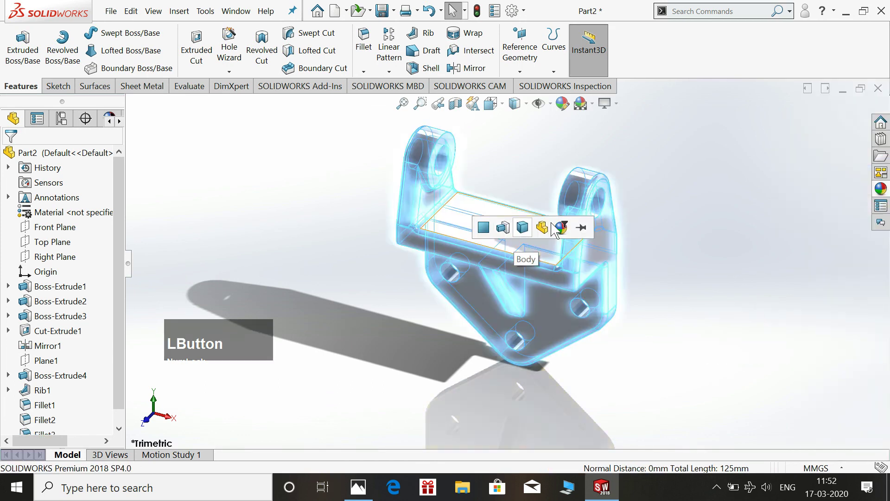
scroll(up, 3)
scroll(down, 3)
scroll(up, 3)
scroll(down, 3)
key(ctrl+Num_Lock)
key(ctrl+shift+F12)
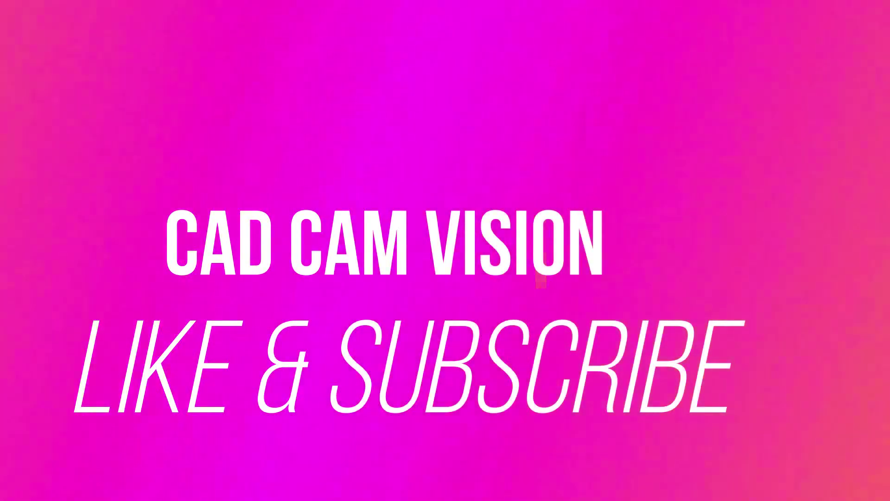